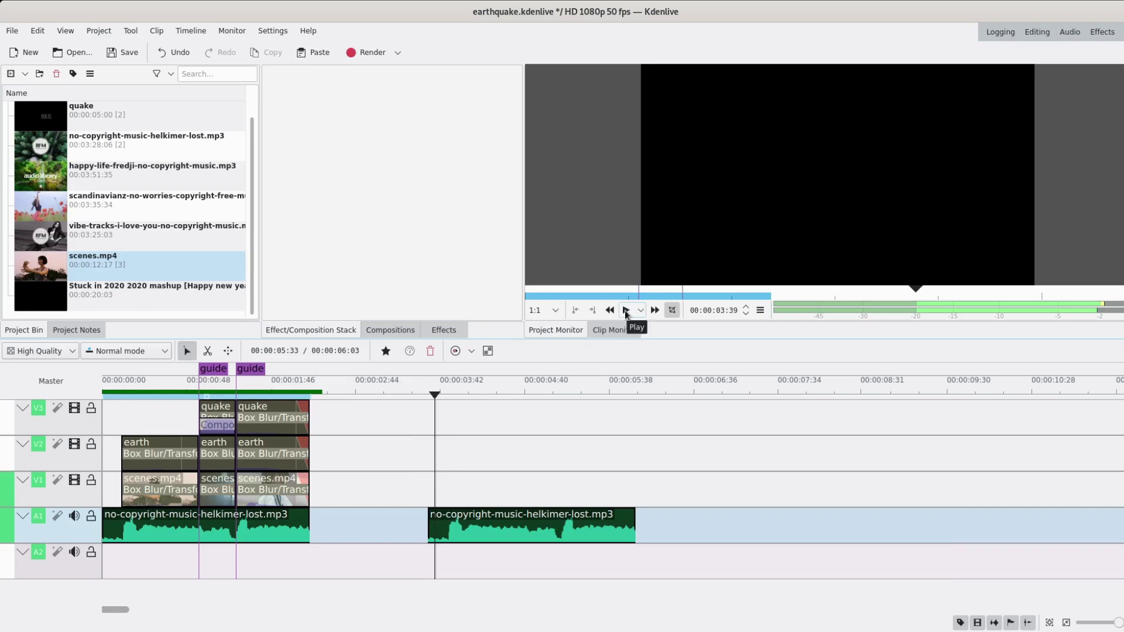
# - Add a timeline guide at about 00:00:03:42, past the existing earthquake clips
pyautogui.moveTo(629, 312); pyautogui.dragTo(497, 452)
pyautogui.press('*')
pyautogui.press('-')
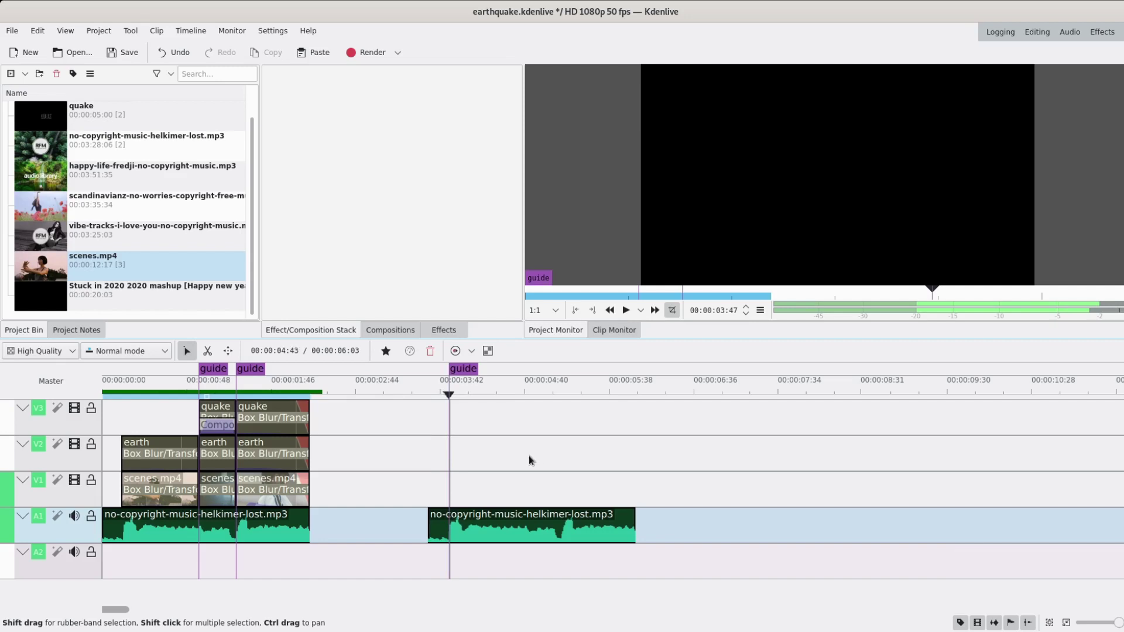
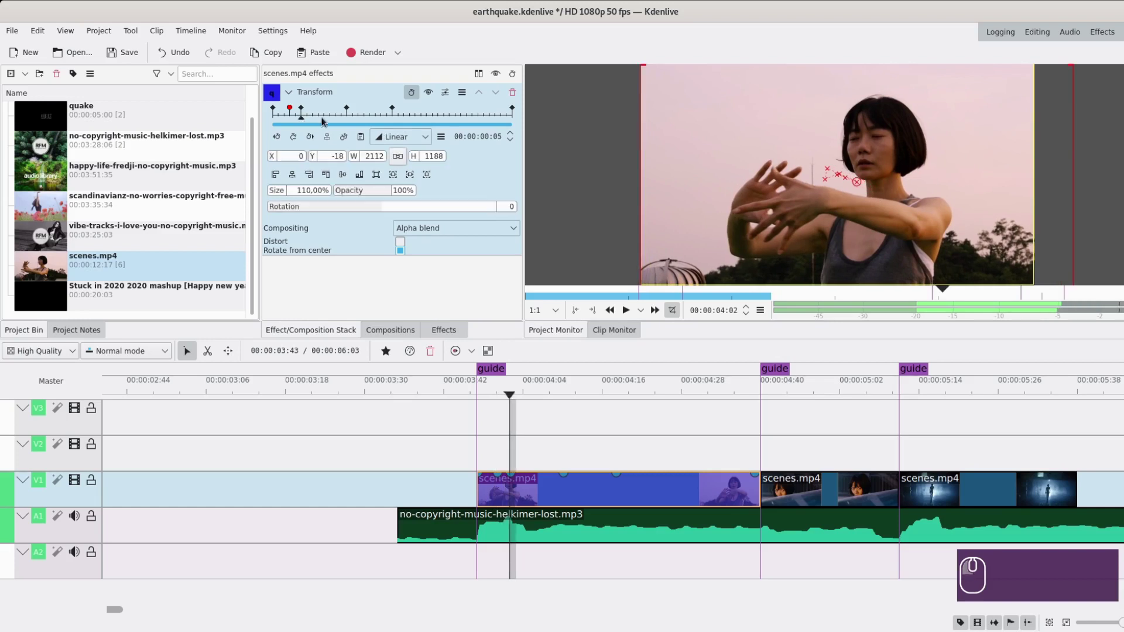
# - Add smooth-interpolated Transform shake keyframes at the next frames of the clip
pyautogui.click(325, 124)
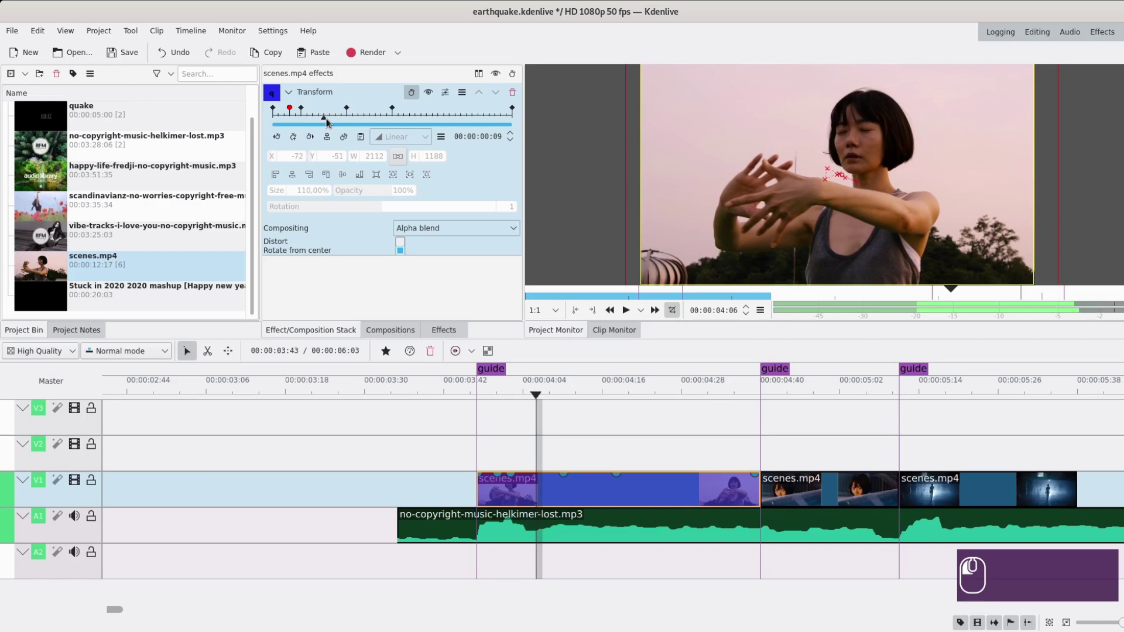
pyautogui.click(295, 145)
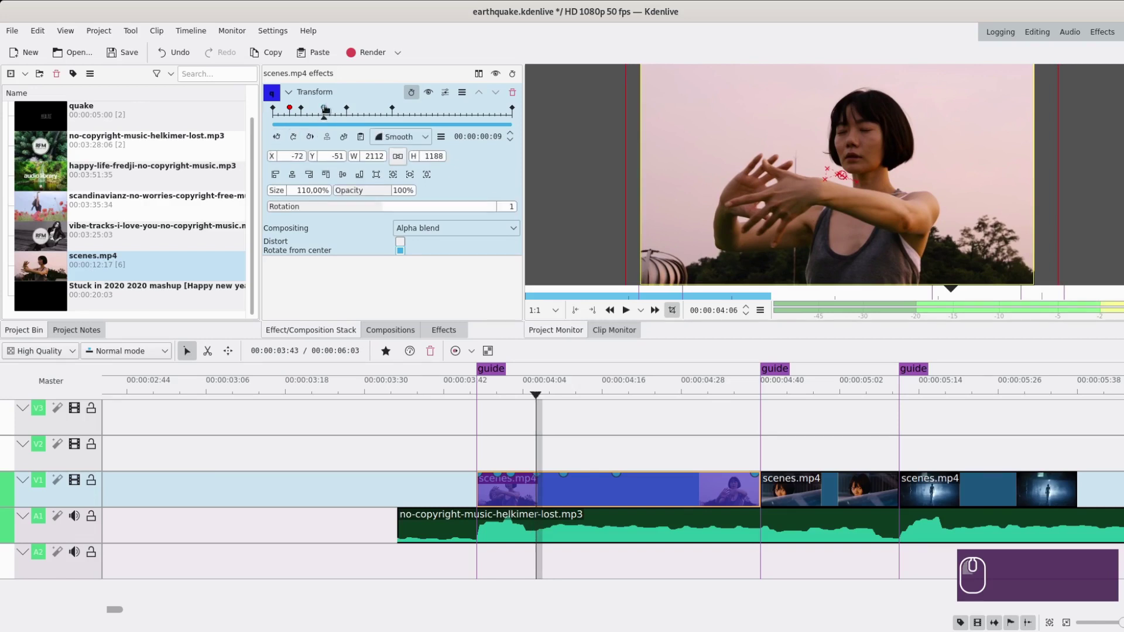
pyautogui.click(326, 111)
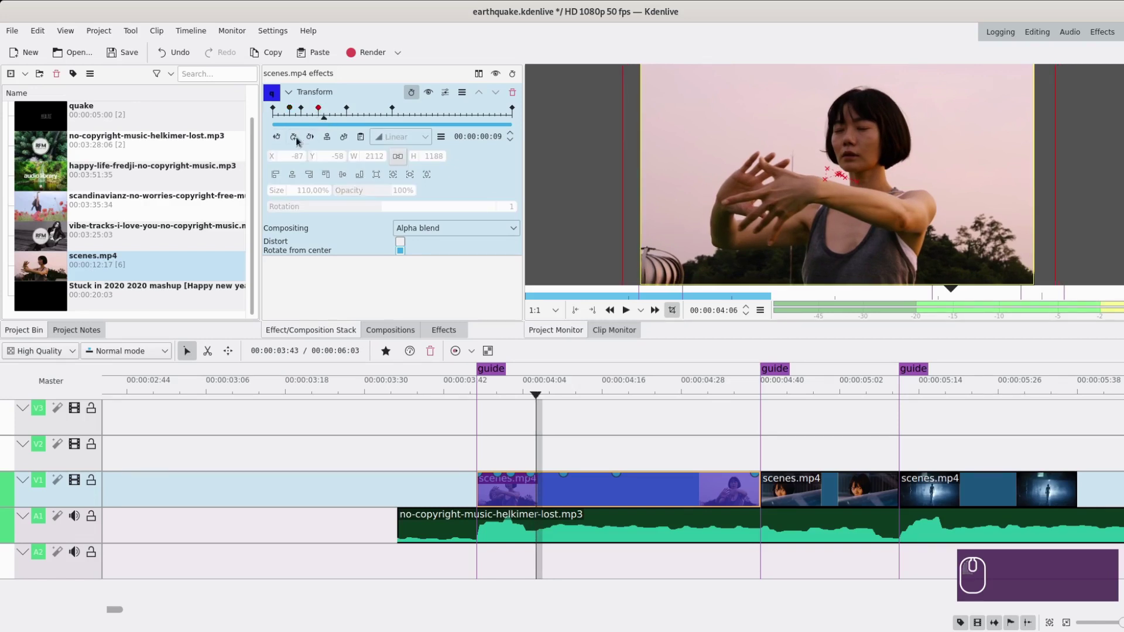
pyautogui.click(301, 143)
# - Add further smooth shake keyframes with new X/Y offsets toward the clip's end
pyautogui.moveTo(328, 107); pyautogui.dragTo(336, 124)
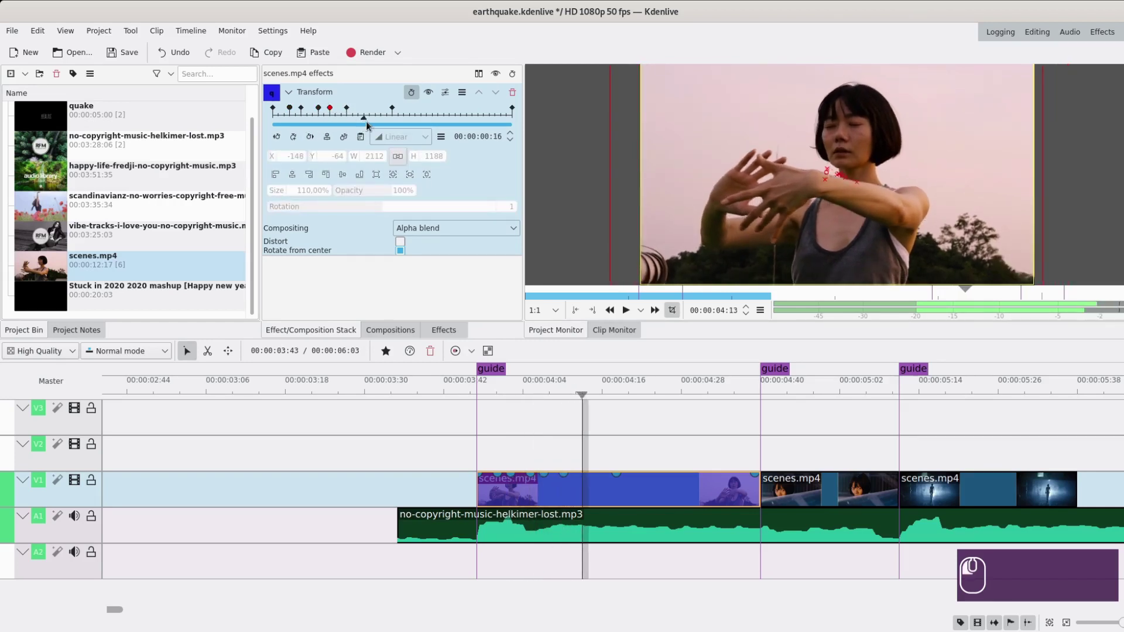
pyautogui.moveTo(351, 130); pyautogui.dragTo(303, 143)
pyautogui.click(313, 140)
pyautogui.click(375, 123)
pyautogui.click(332, 150)
pyautogui.moveTo(446, 126); pyautogui.dragTo(455, 449)
pyautogui.moveTo(455, 449); pyautogui.dragTo(626, 315)
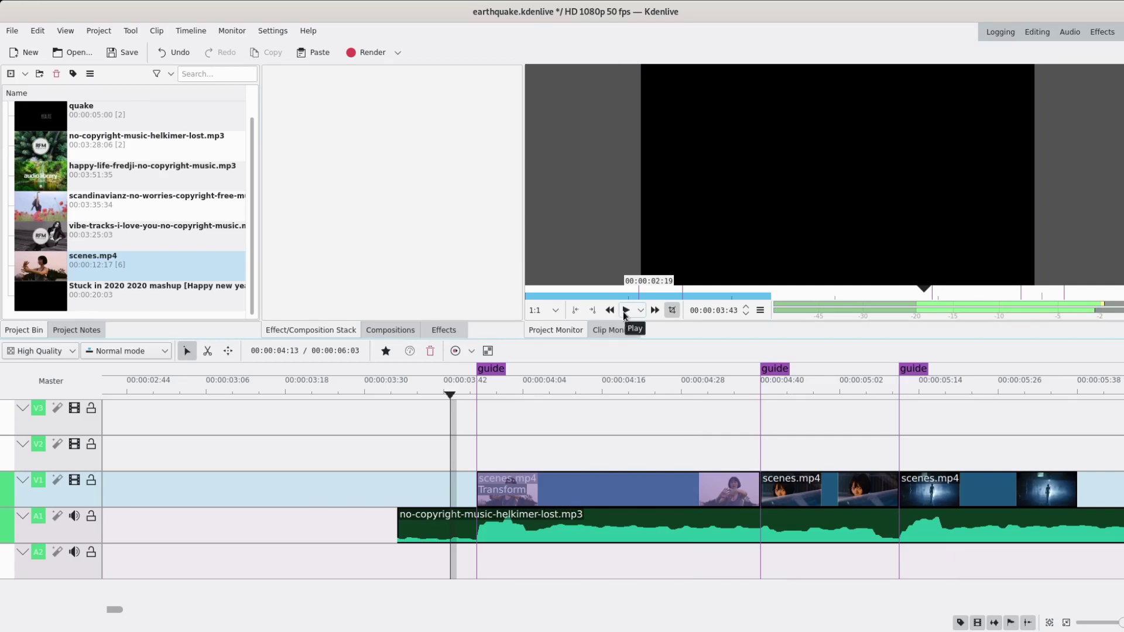
# - Play the sequence and set a preview zone over the shaking scenes.mp4 clip
pyautogui.click(627, 314)
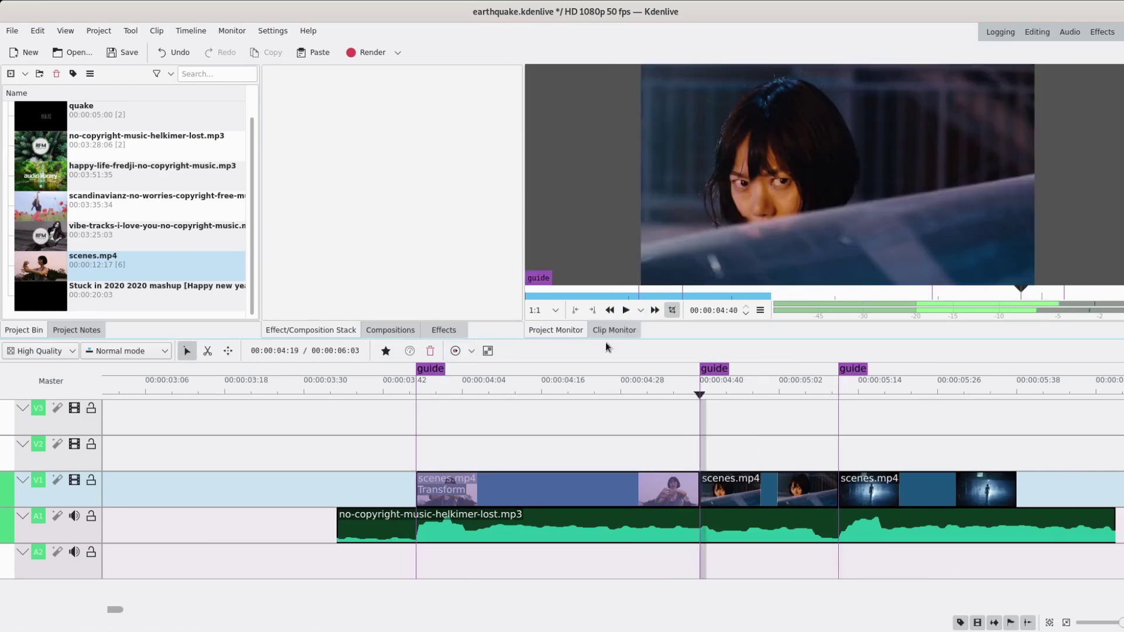
pyautogui.moveTo(596, 310); pyautogui.dragTo(584, 318)
pyautogui.moveTo(530, 342); pyautogui.dragTo(472, 355)
pyautogui.moveTo(472, 355); pyautogui.dragTo(499, 394)
pyautogui.moveTo(499, 394); pyautogui.dragTo(456, 354)
pyautogui.click(455, 354)
# - Play the preview zone to check the shake, then bring up the Effects library
pyautogui.click(630, 320)
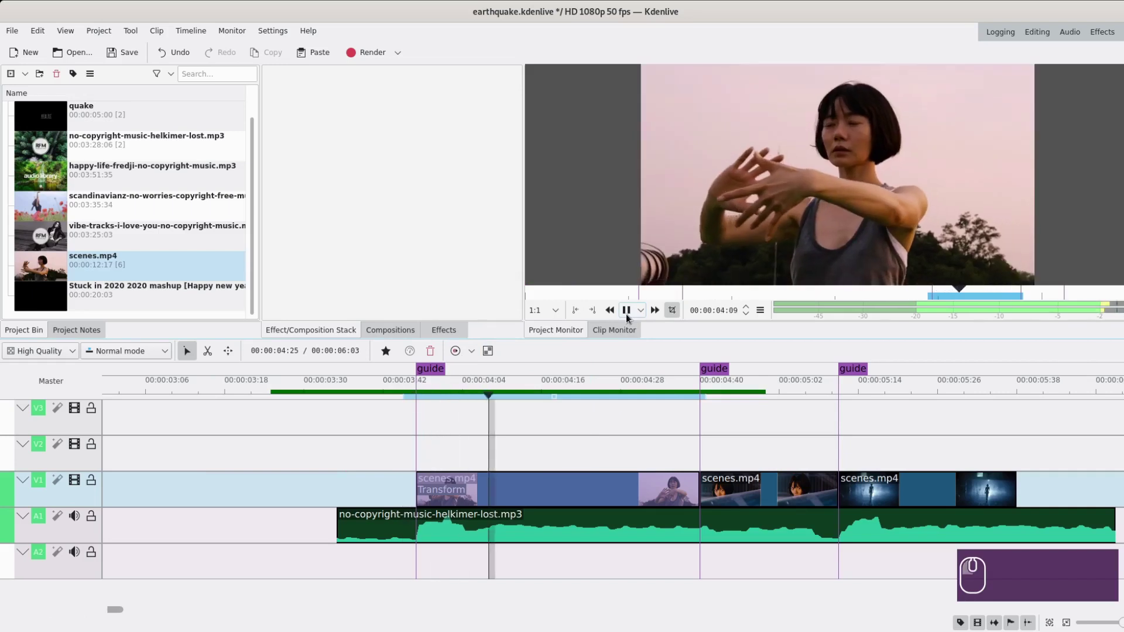
pyautogui.click(630, 320)
pyautogui.moveTo(423, 437); pyautogui.dragTo(441, 441)
pyautogui.click(386, 441)
pyautogui.click(639, 312)
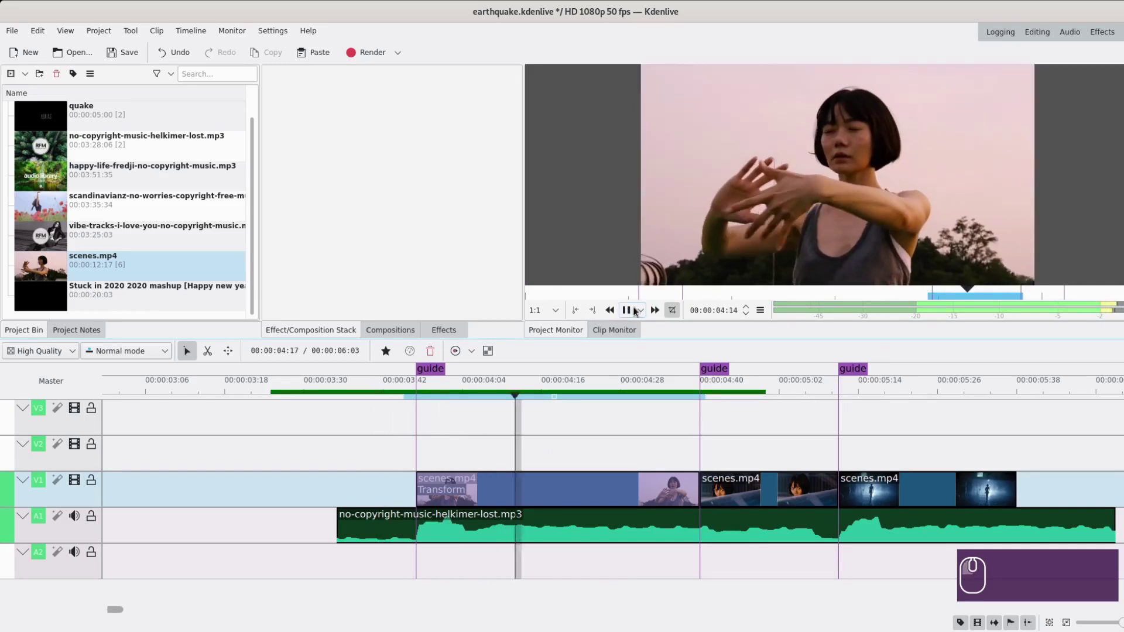
pyautogui.click(636, 315)
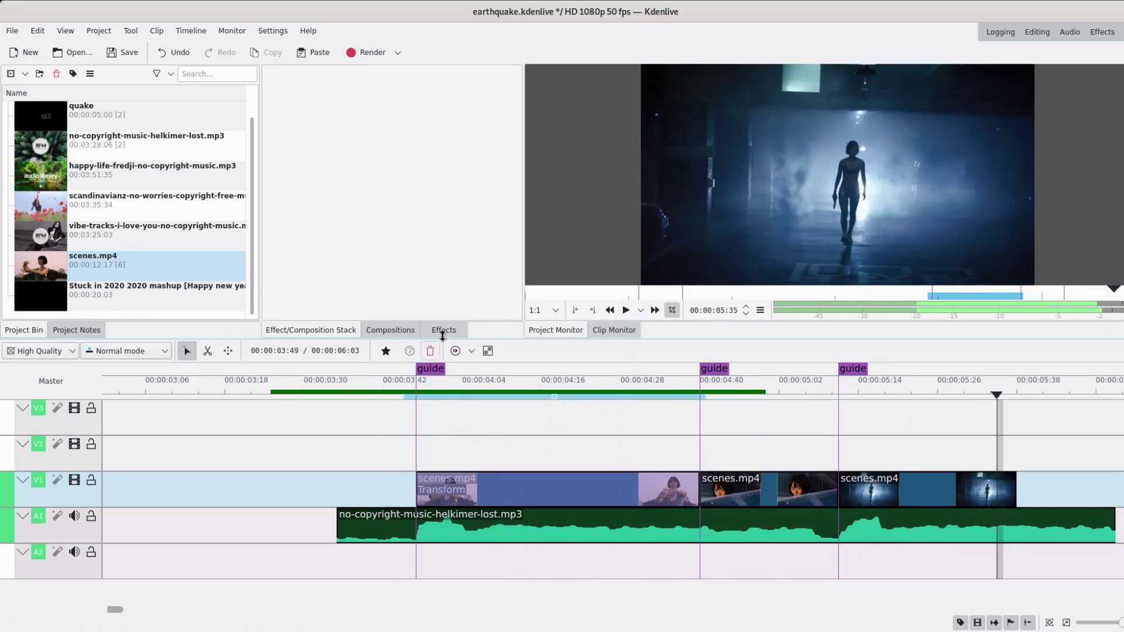
# - Search the effects for 'box' and drop Box Blur onto the shaken scenes.mp4 clip
pyautogui.moveTo(456, 342); pyautogui.dragTo(345, 75)
pyautogui.write('box')
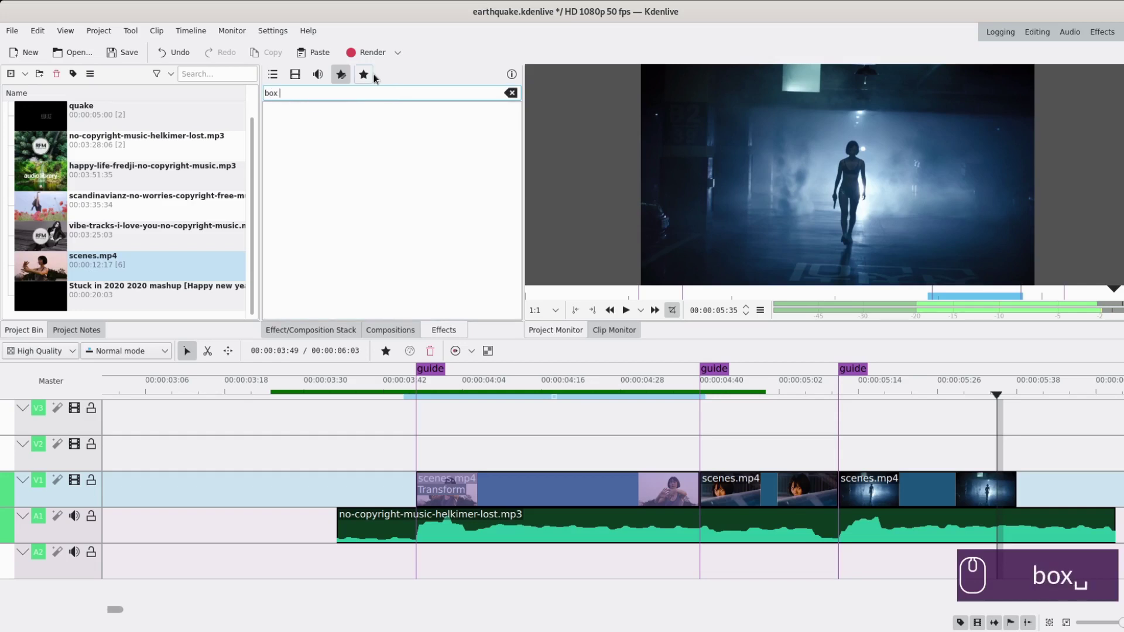
pyautogui.moveTo(301, 78); pyautogui.dragTo(463, 118)
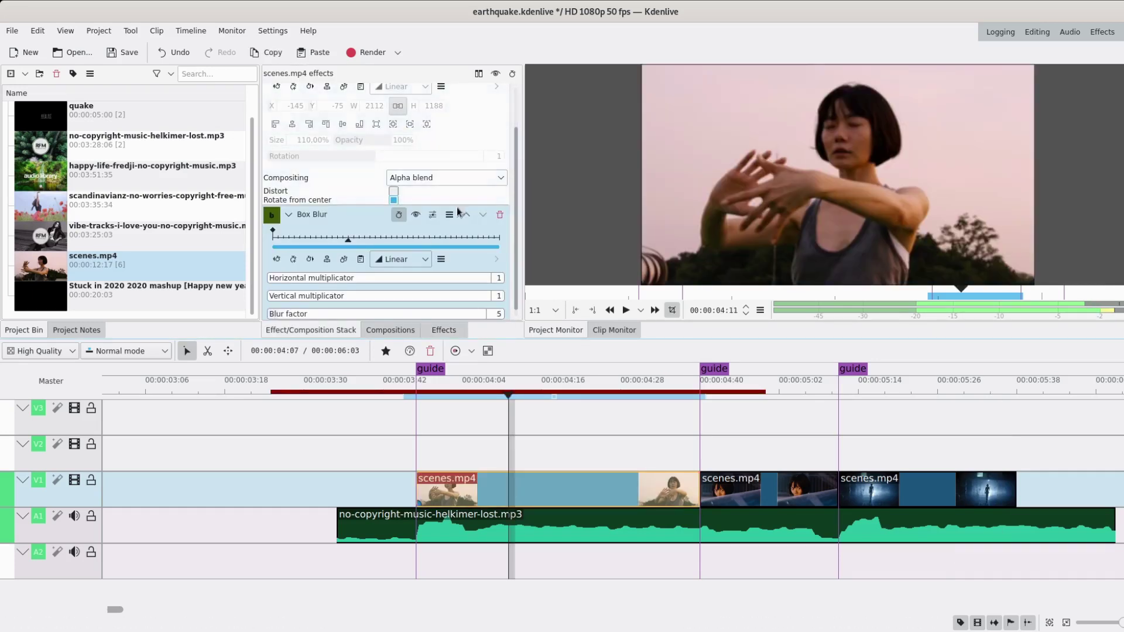
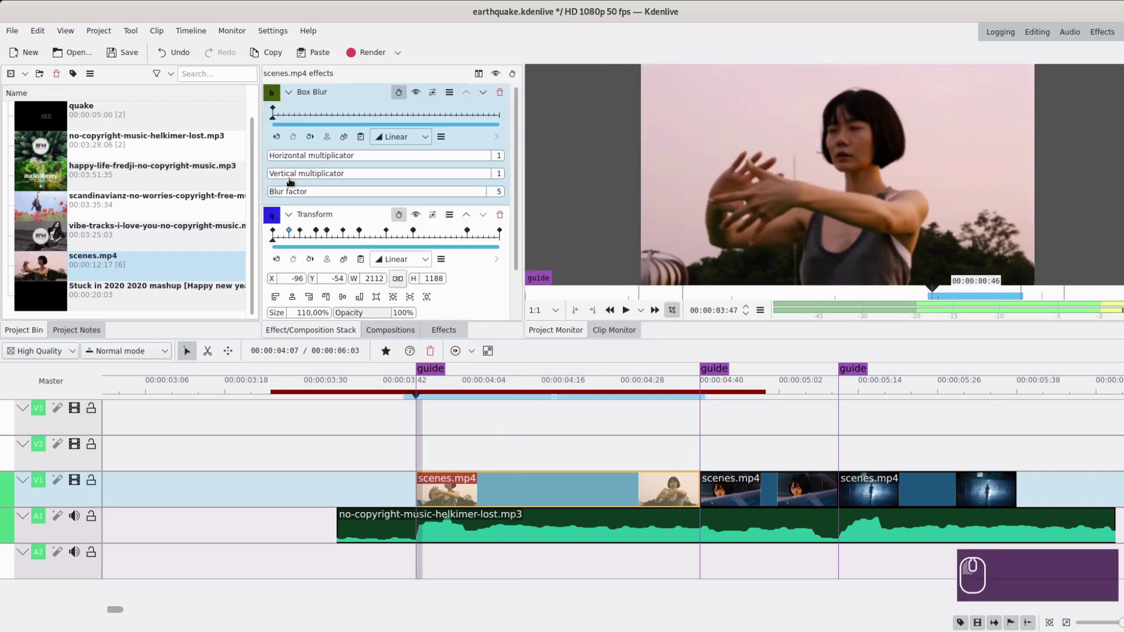
# - Set Blur factor to 0 and add a Box Blur keyframe at the first jolt
pyautogui.moveTo(276, 196); pyautogui.dragTo(257, 194)
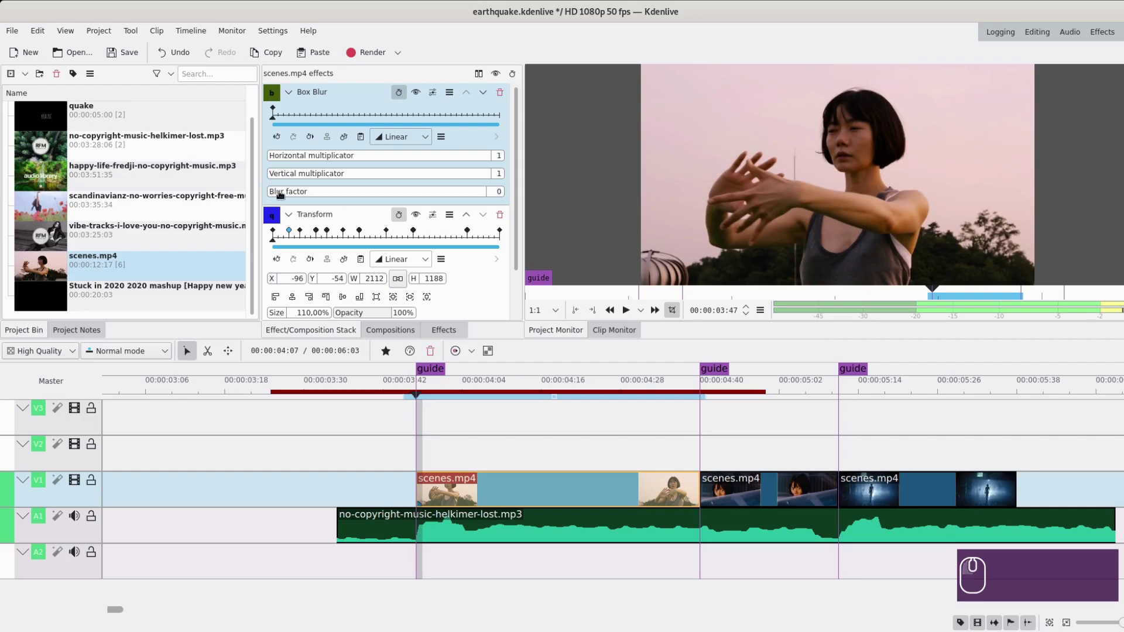
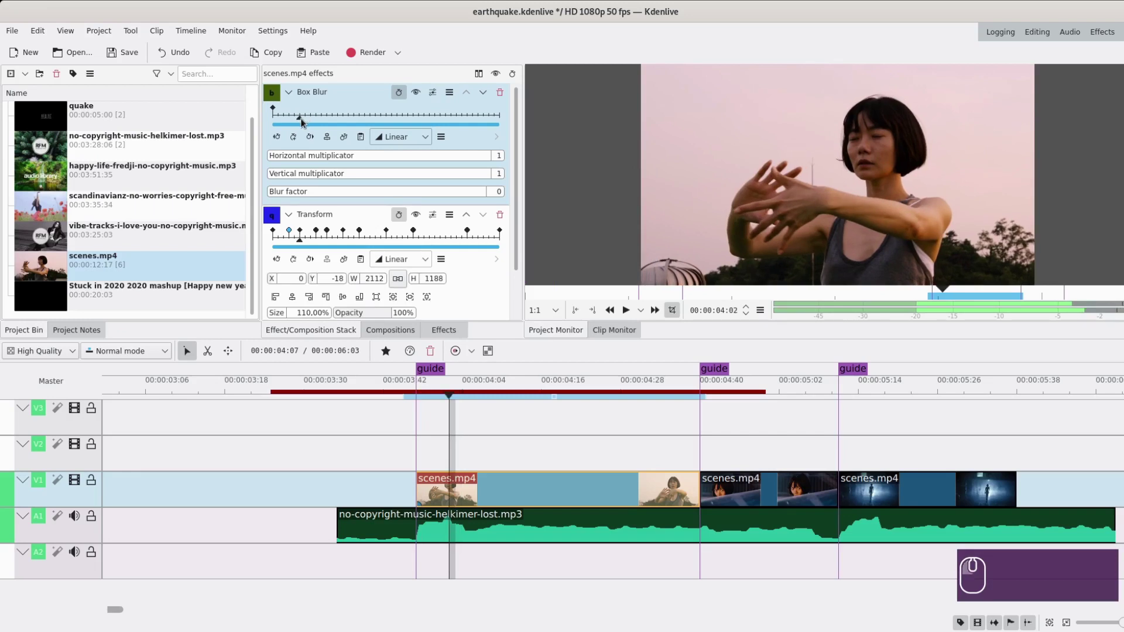
pyautogui.click(297, 145)
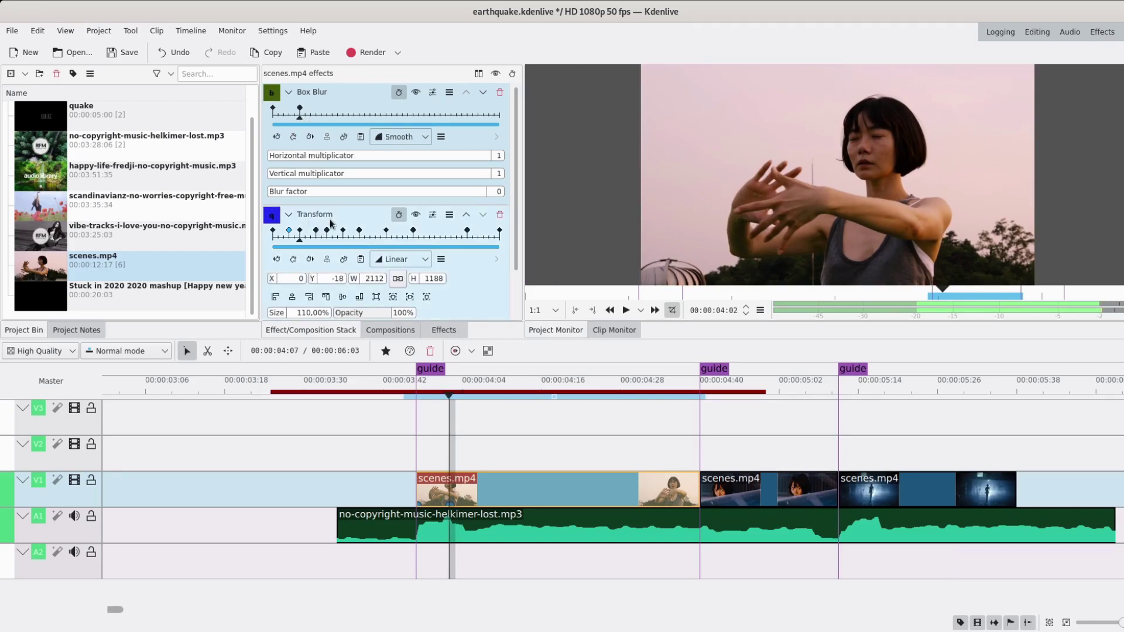
pyautogui.click(341, 223)
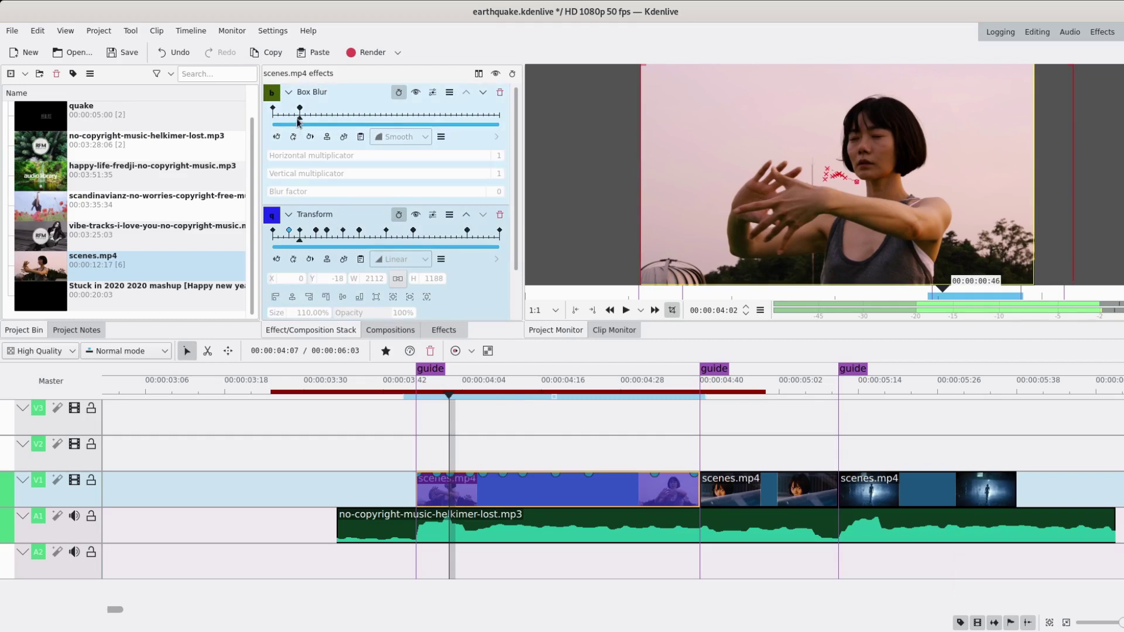
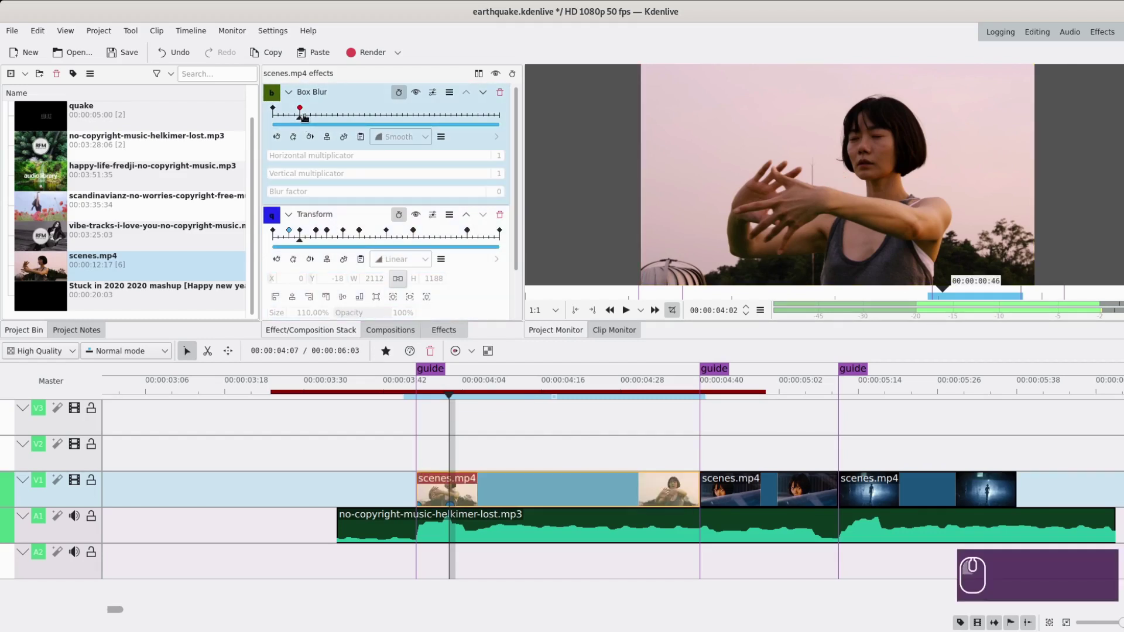
pyautogui.click(284, 145)
# - Give the jolt keyframe Horizontal multiplier 6 and Blur factor 3 for a sideways blur
pyautogui.click(314, 145)
pyautogui.click(285, 157)
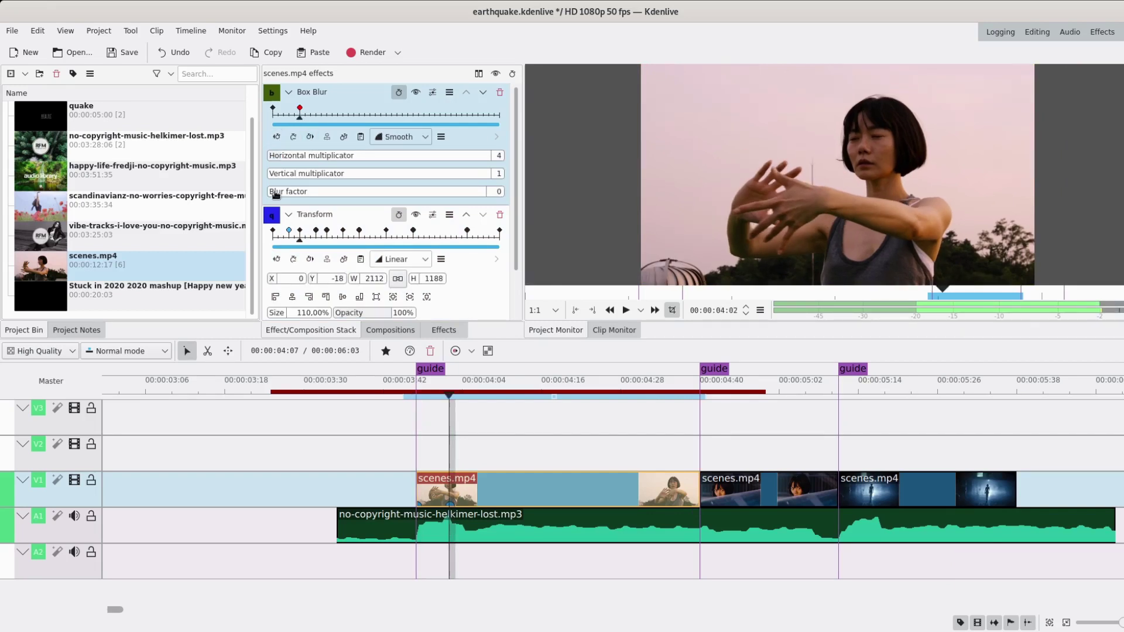
pyautogui.click(276, 200)
pyautogui.scroll(-3)
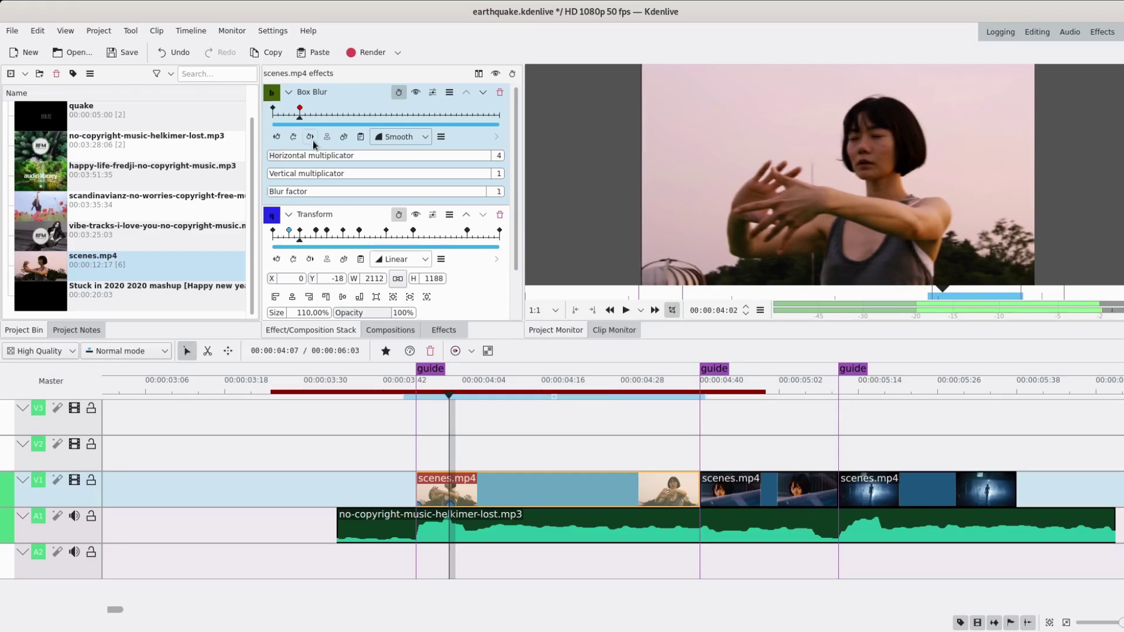
pyautogui.scroll(3)
pyautogui.scroll(3)
pyautogui.moveTo(285, 154); pyautogui.dragTo(282, 198)
pyautogui.moveTo(277, 199); pyautogui.dragTo(290, 155)
pyautogui.moveTo(290, 160); pyautogui.dragTo(271, 176)
pyautogui.click(271, 176)
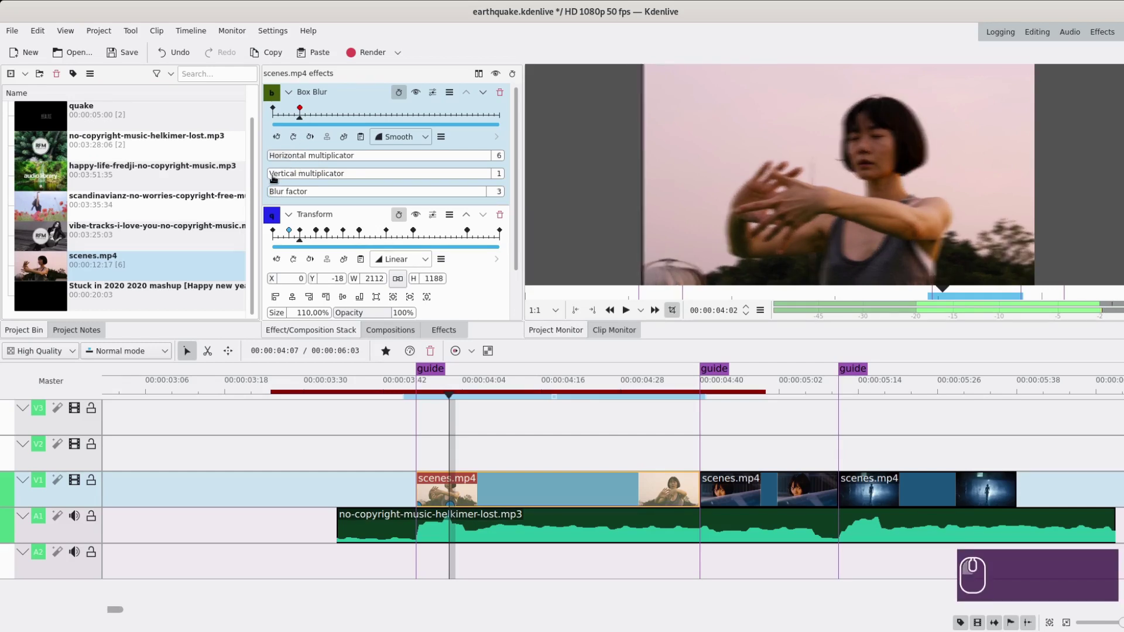
pyautogui.middleClick(272, 175)
# - Move to the next shake movement and add a blur keyframe matching the Transform jolt
pyautogui.scroll(3)
pyautogui.click(274, 175)
pyautogui.scroll(-3)
pyautogui.moveTo(313, 124); pyautogui.dragTo(279, 196)
pyautogui.moveTo(279, 197); pyautogui.dragTo(348, 122)
pyautogui.moveTo(348, 122); pyautogui.dragTo(342, 153)
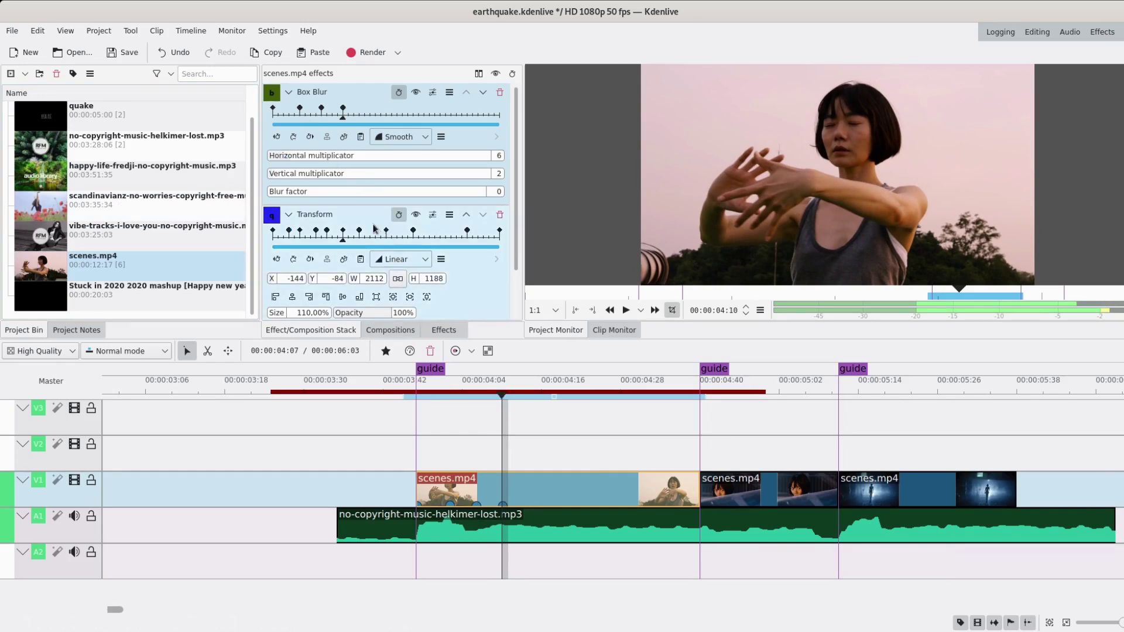
pyautogui.click(372, 220)
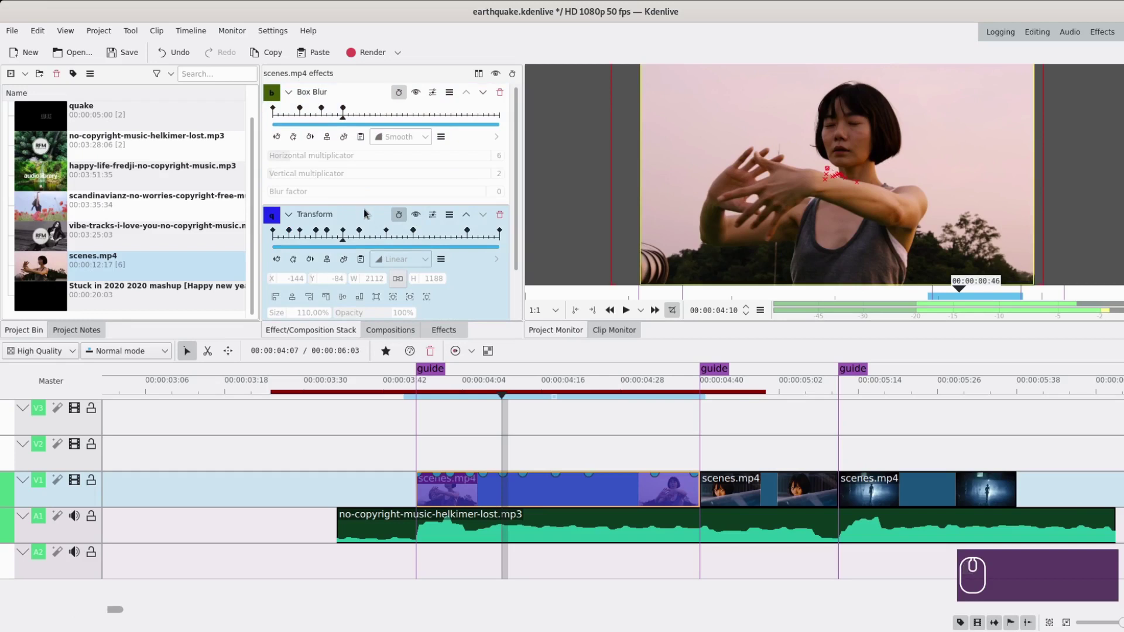
pyautogui.moveTo(371, 115); pyautogui.dragTo(283, 178)
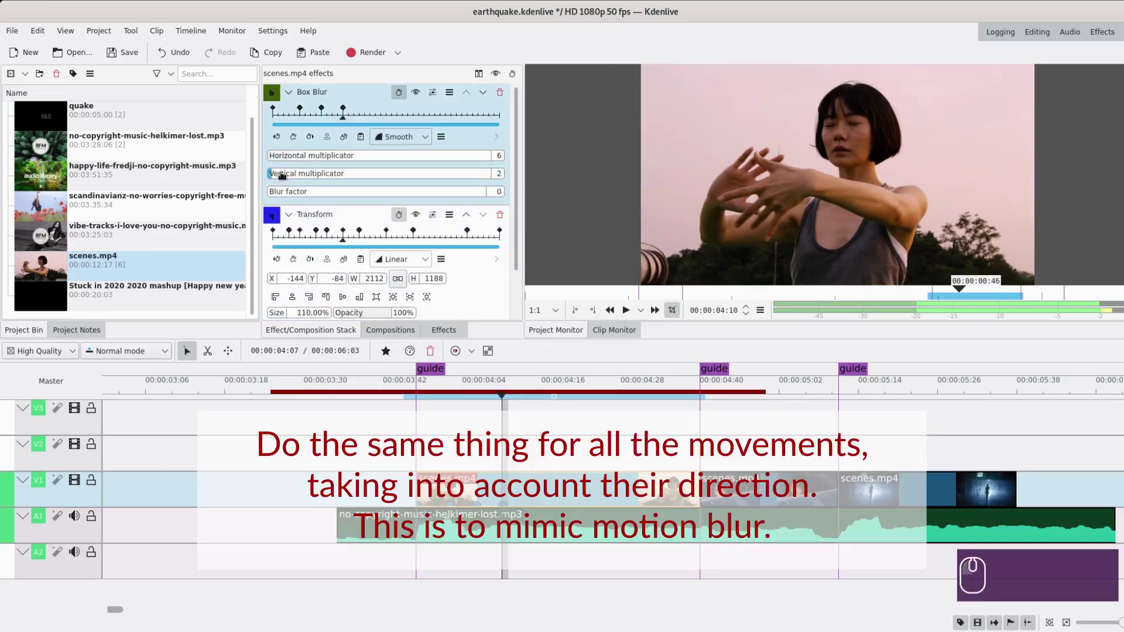
pyautogui.click(283, 176)
pyautogui.scroll(3)
pyautogui.scroll(-3)
# - Set horizontal/vertical stretch and blur factor for the next movements, adding keyframes
pyautogui.moveTo(282, 144); pyautogui.dragTo(295, 164)
pyautogui.scroll(3)
pyautogui.moveTo(275, 134); pyautogui.dragTo(312, 122)
pyautogui.moveTo(311, 123); pyautogui.dragTo(284, 175)
pyautogui.click(272, 142)
pyautogui.scroll(3)
pyautogui.moveTo(521, 118); pyautogui.dragTo(273, 199)
pyautogui.scroll(-3)
pyautogui.scroll(3)
pyautogui.moveTo(399, 126); pyautogui.dragTo(300, 165)
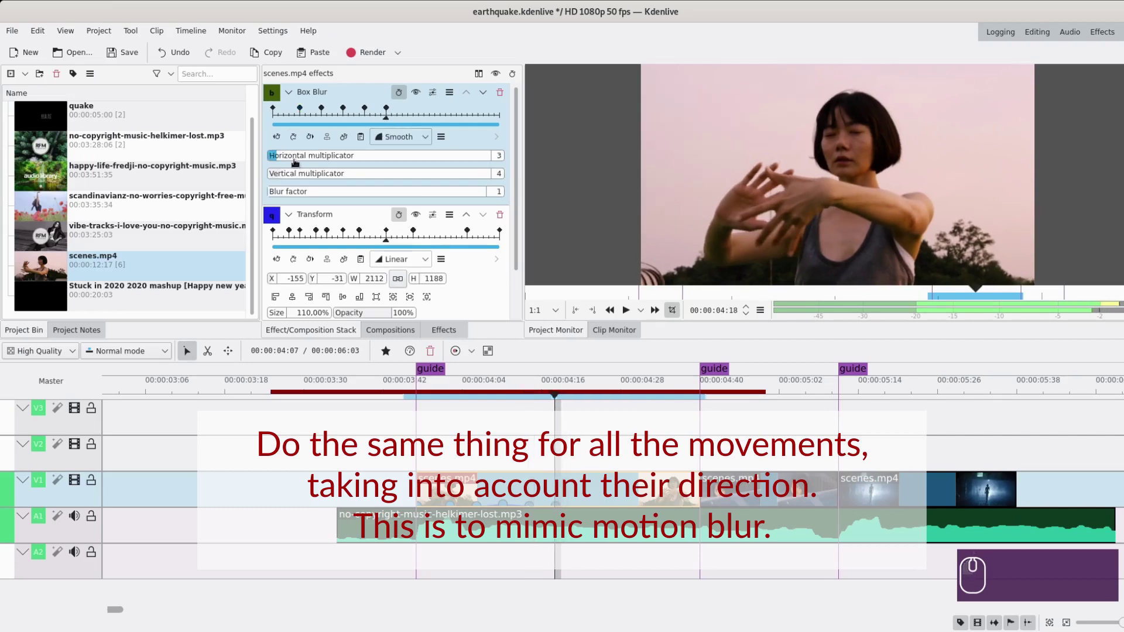
# - Add directional blur keyframes for the remaining movements and play back to check
pyautogui.click(356, 221)
pyautogui.moveTo(375, 244); pyautogui.dragTo(292, 166)
pyautogui.click(275, 157)
pyautogui.click(288, 179)
pyautogui.click(348, 125)
pyautogui.click(409, 124)
pyautogui.moveTo(370, 221); pyautogui.dragTo(413, 240)
pyautogui.moveTo(423, 239); pyautogui.dragTo(506, 201)
pyautogui.moveTo(270, 183); pyautogui.dragTo(286, 163)
pyautogui.scroll(3)
pyautogui.click(280, 161)
pyautogui.click(308, 130)
pyautogui.doubleClick(275, 168)
pyautogui.click(630, 312)
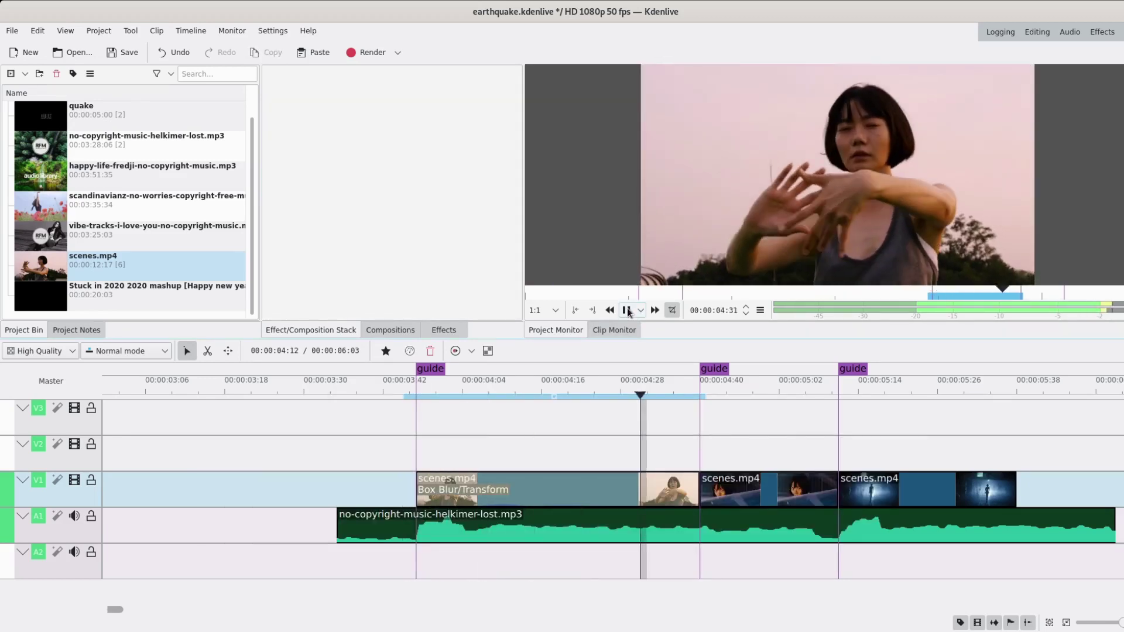
# - Nudge a Transform shake keyframe's horizontal offset on the first scene clip
pyautogui.moveTo(614, 335); pyautogui.dragTo(461, 420)
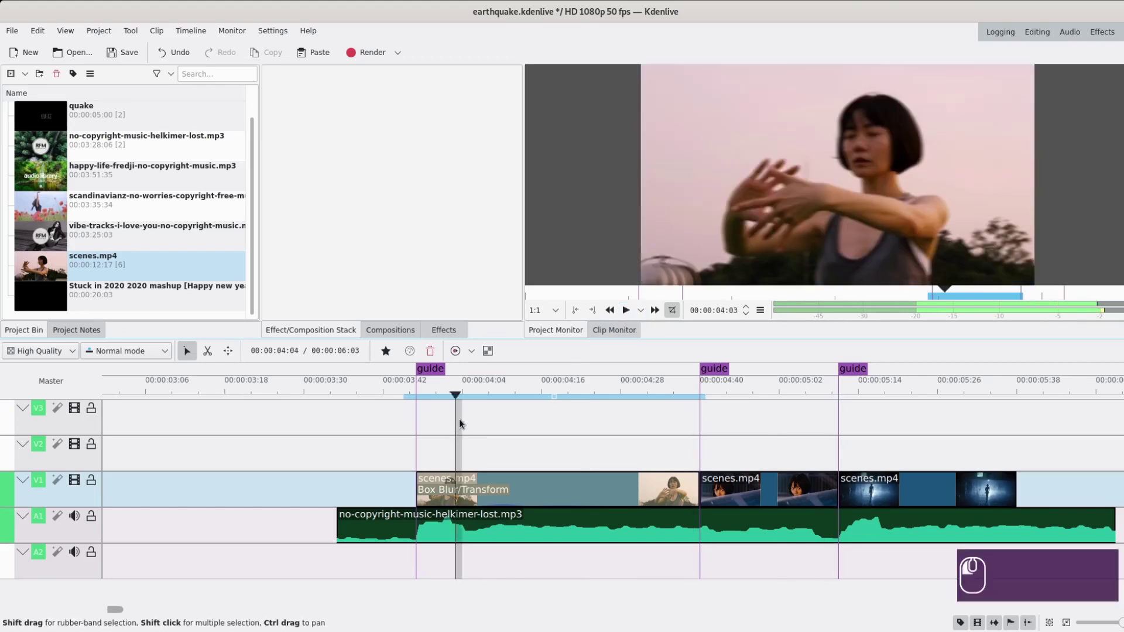
pyautogui.click(486, 422)
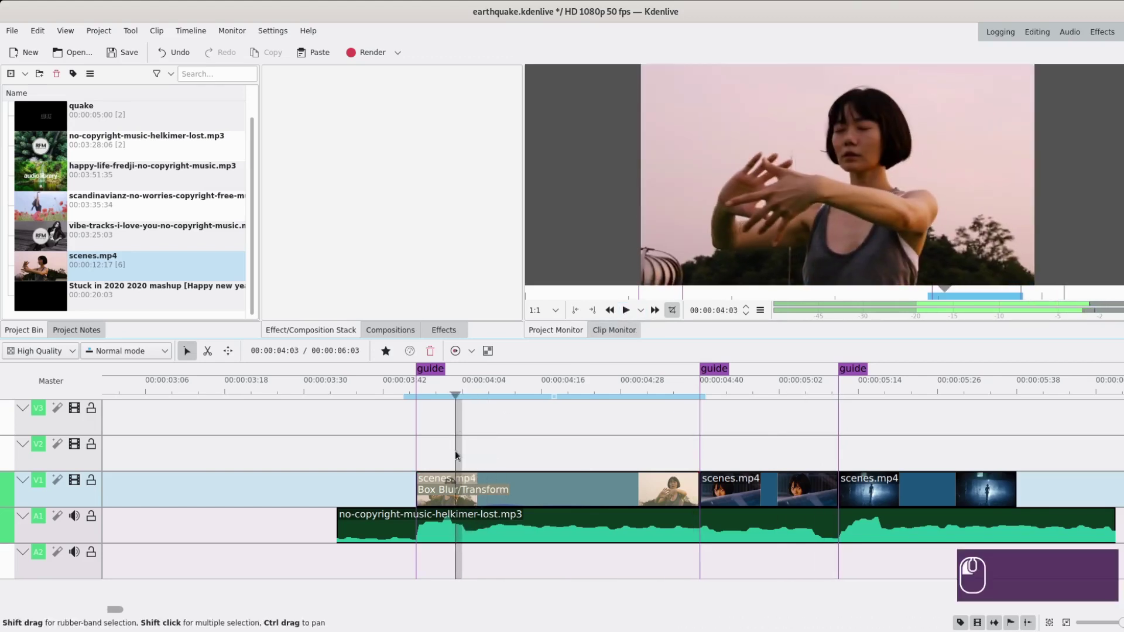
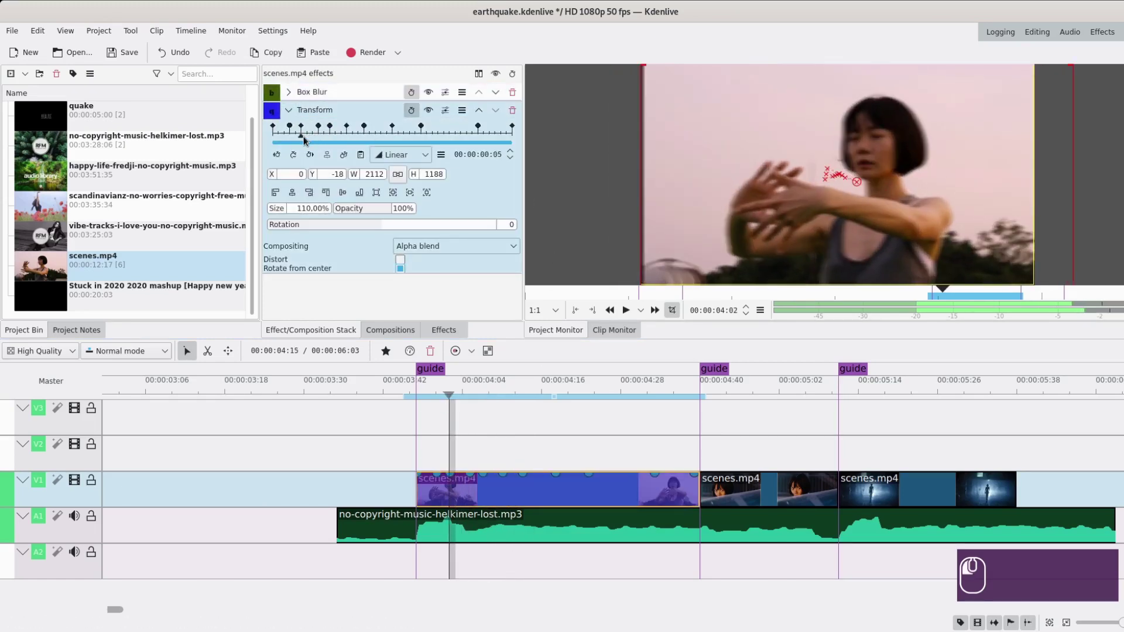
pyautogui.moveTo(309, 142); pyautogui.dragTo(270, 173)
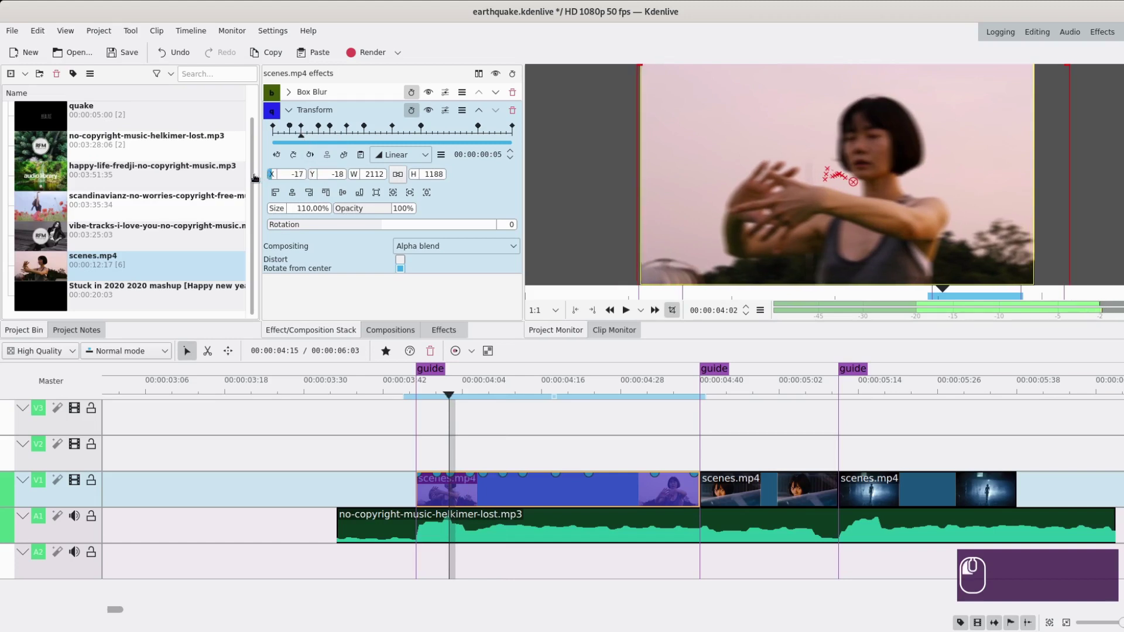
pyautogui.click(259, 180)
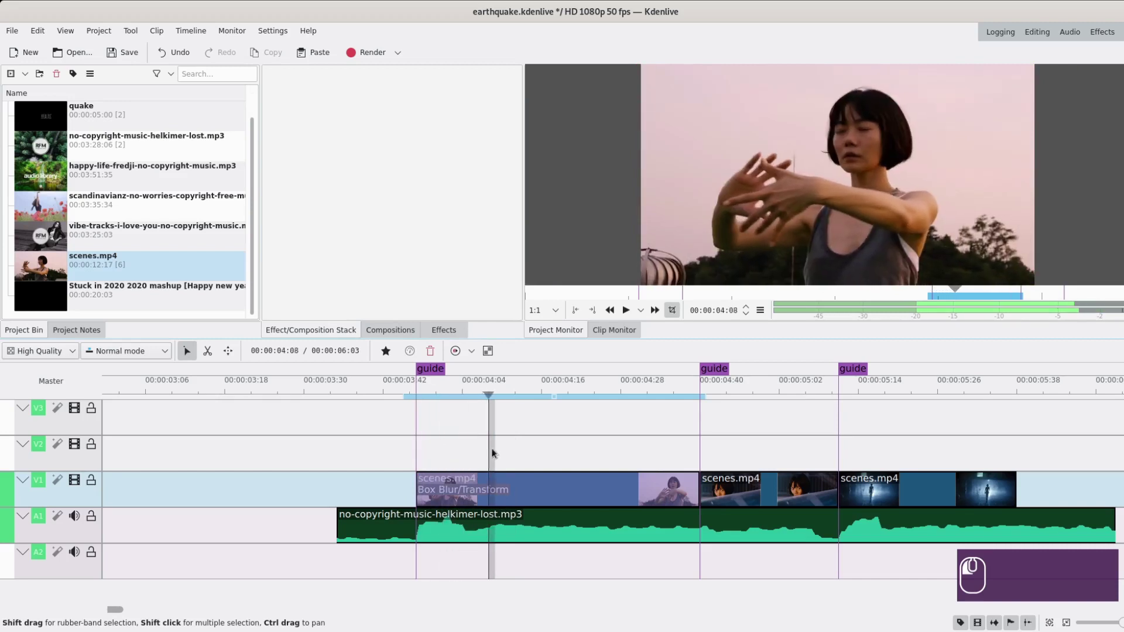
pyautogui.click(531, 471)
# - Retune Box Blur keyframes to 6×2 and 4×2 stretches with blur factor 3
pyautogui.moveTo(493, 363); pyautogui.dragTo(367, 144)
pyautogui.moveTo(368, 144); pyautogui.dragTo(292, 116)
pyautogui.moveTo(294, 107); pyautogui.dragTo(377, 126)
pyautogui.click(377, 126)
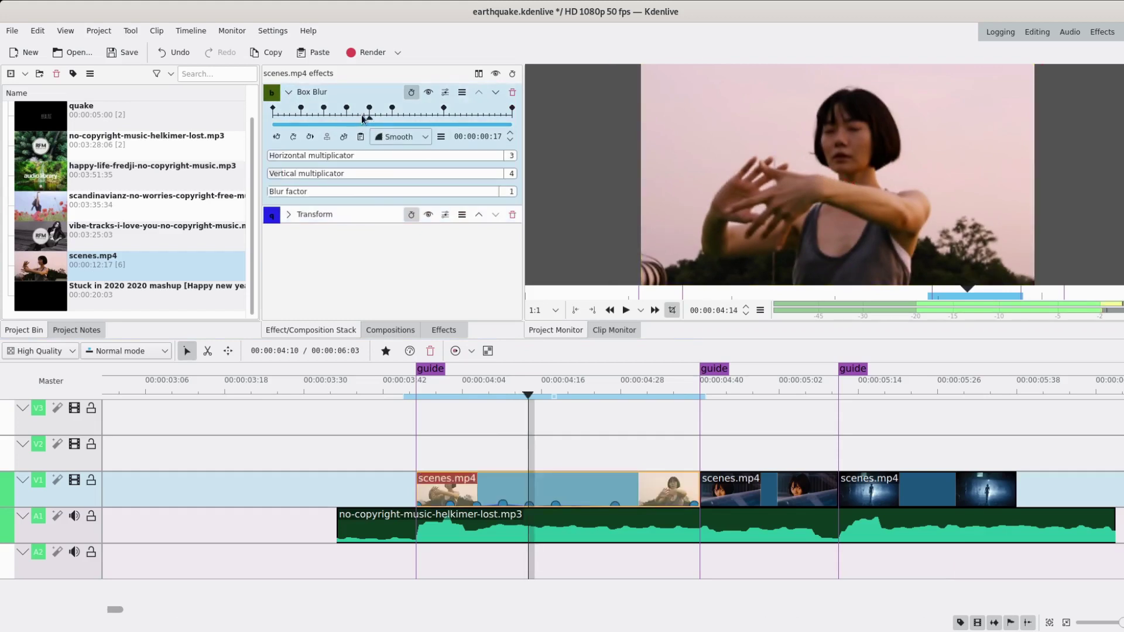
pyautogui.moveTo(372, 126); pyautogui.dragTo(371, 134)
pyautogui.click(294, 157)
pyautogui.click(277, 181)
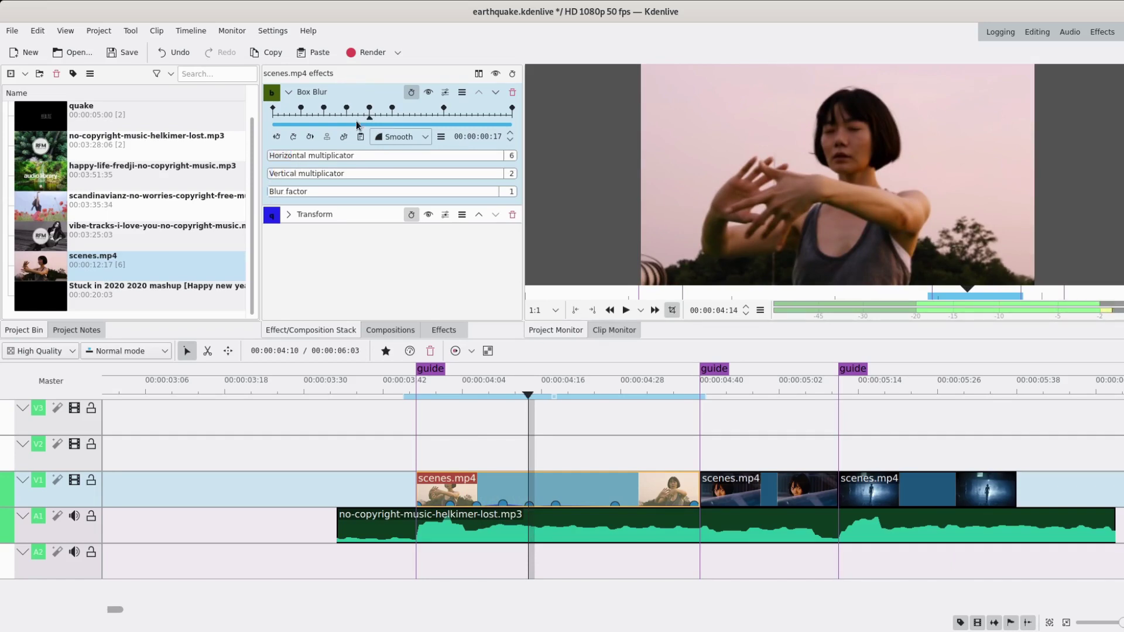
# - Adjust the remaining blur keyframe multipliers and play the sequence back
pyautogui.click(357, 120)
pyautogui.click(282, 153)
pyautogui.click(276, 175)
pyautogui.click(288, 162)
pyautogui.click(285, 163)
pyautogui.doubleClick(280, 187)
pyautogui.click(276, 188)
pyautogui.click(468, 464)
pyautogui.click(631, 318)
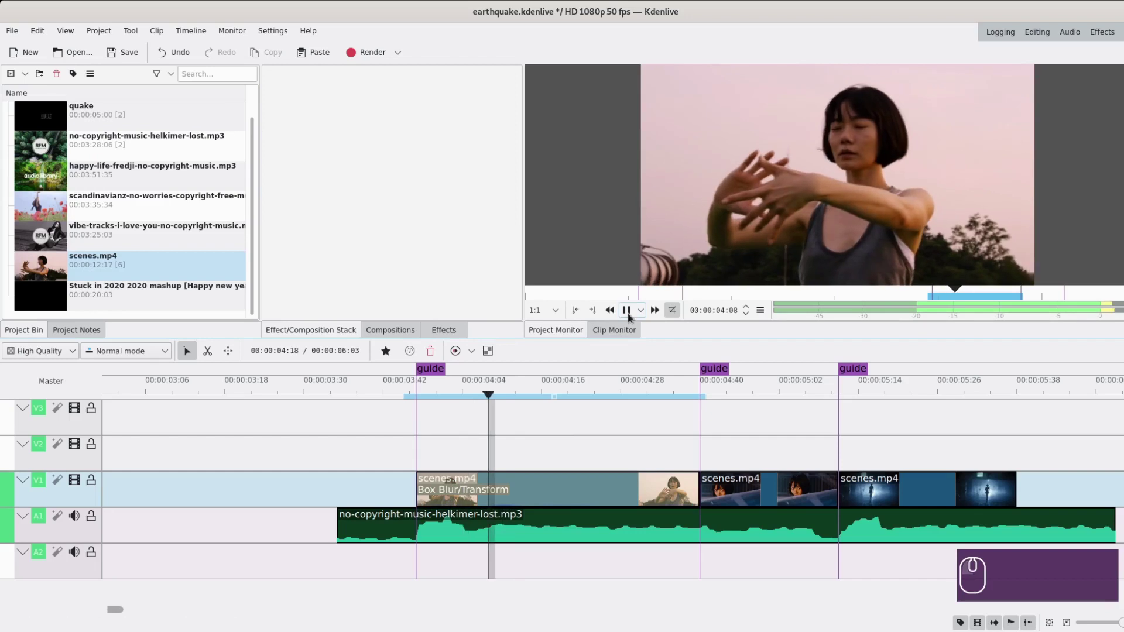
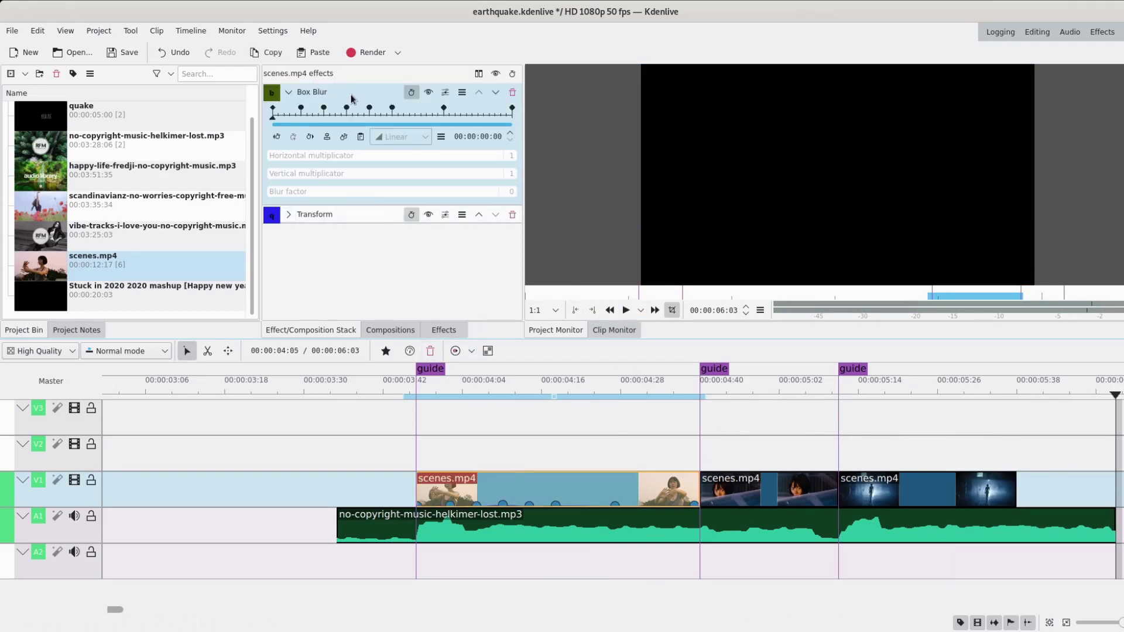
# - Copy the keyframed Box Blur and Transform effects onto the second scene clip
pyautogui.moveTo(356, 100); pyautogui.dragTo(773, 495)
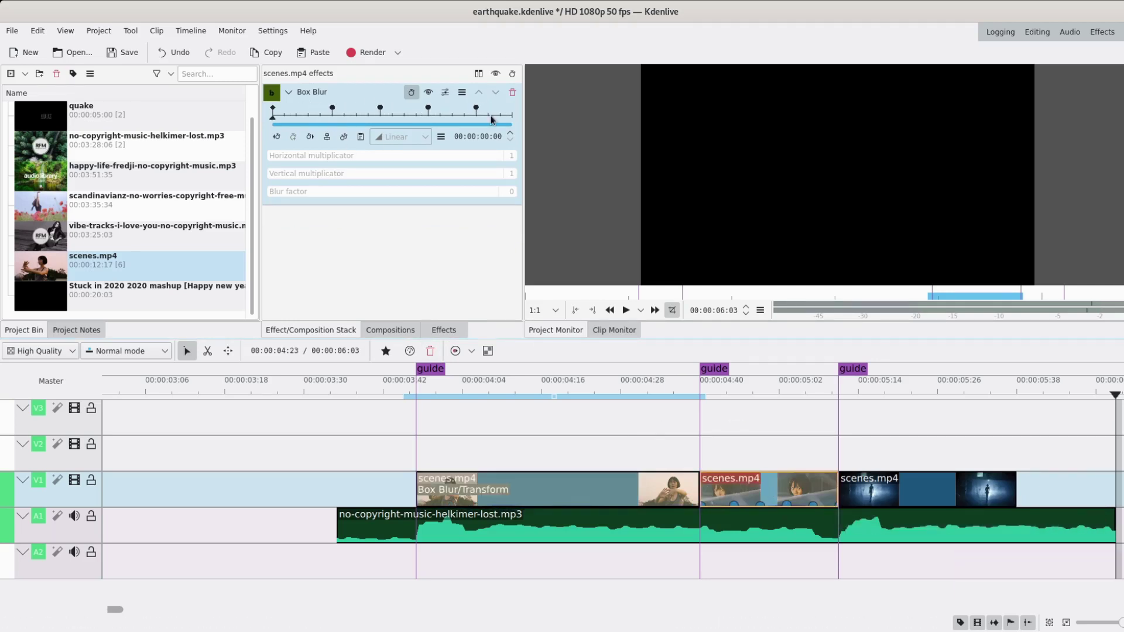
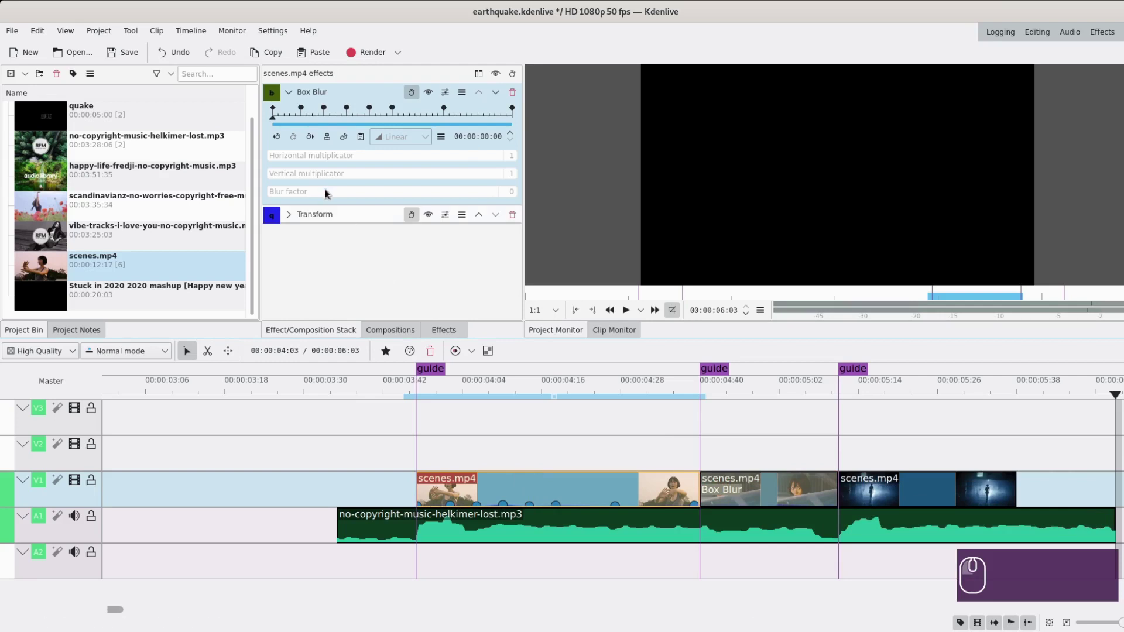
pyautogui.click(294, 87)
pyautogui.moveTo(361, 113); pyautogui.dragTo(313, 247)
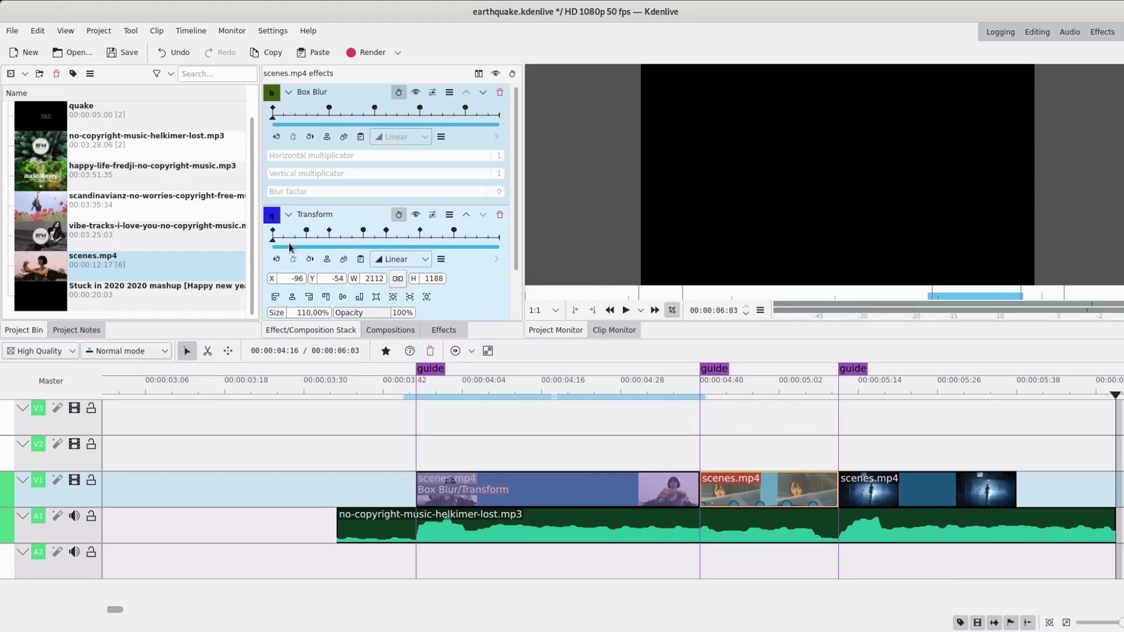
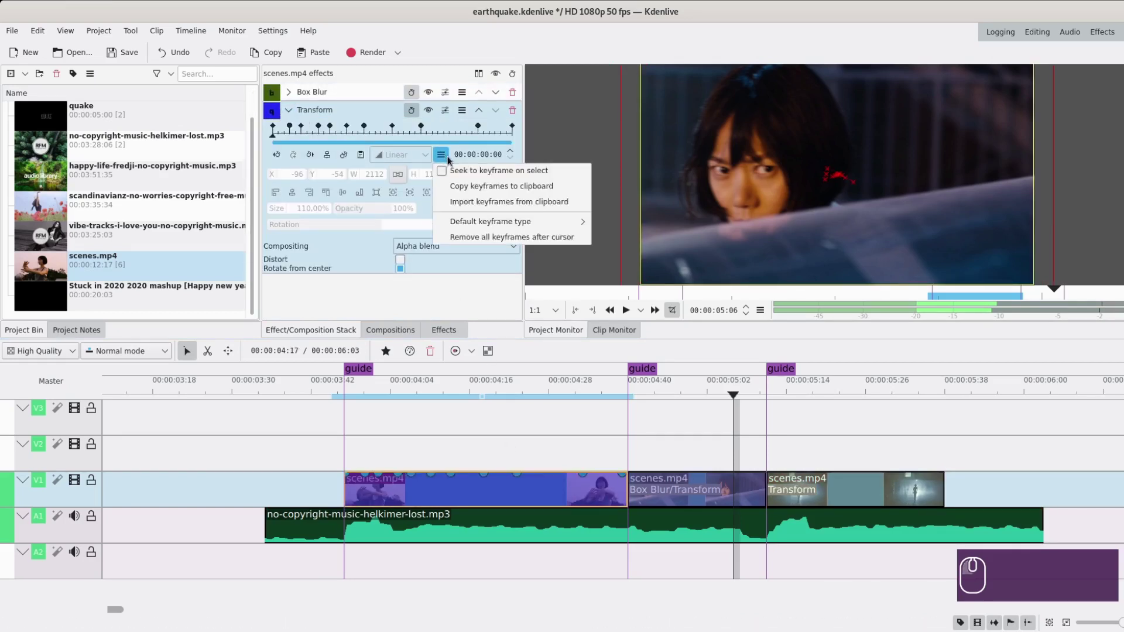
# - Copy the shake keyframes and import them into the third clip's Transform with a set range
pyautogui.click(478, 195)
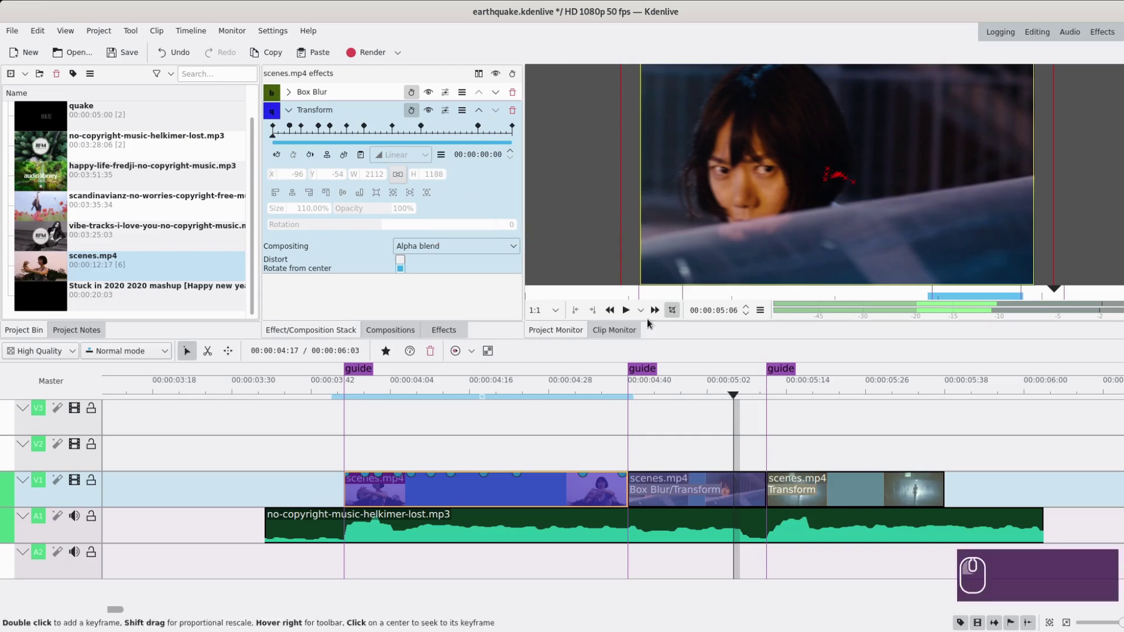
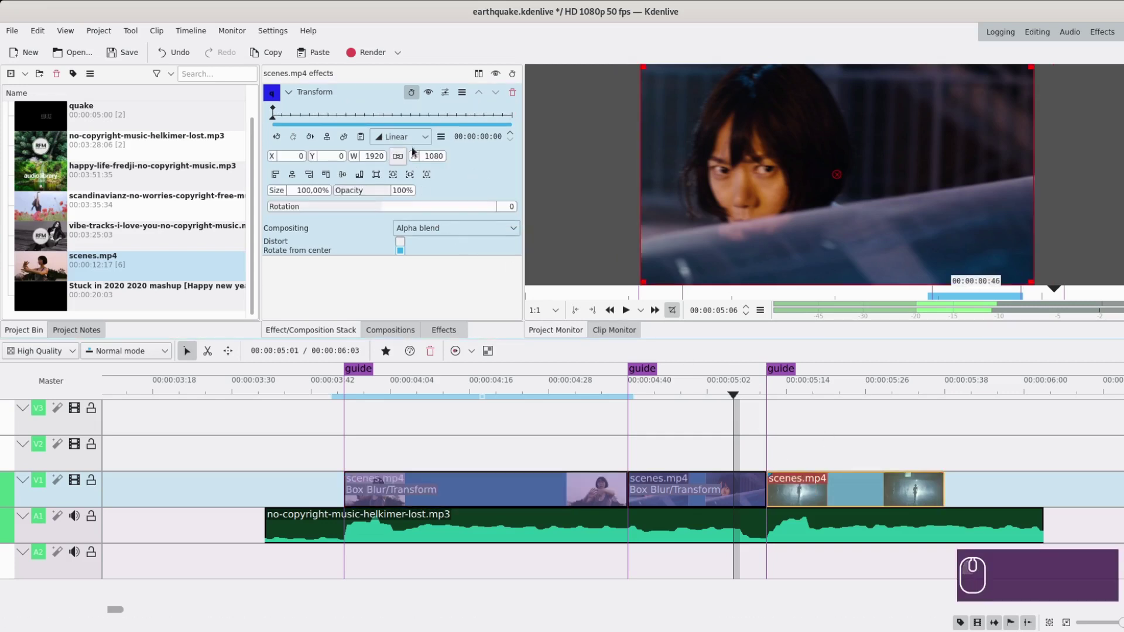
pyautogui.moveTo(441, 147); pyautogui.dragTo(457, 194)
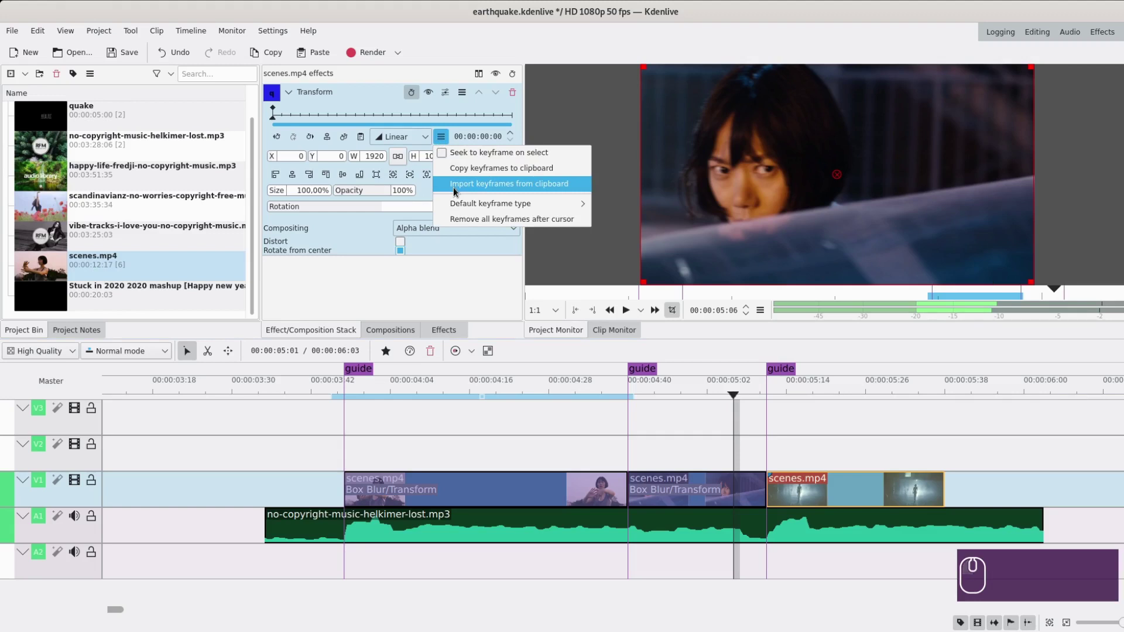
pyautogui.click(458, 193)
pyautogui.click(563, 193)
pyautogui.moveTo(551, 215); pyautogui.dragTo(523, 346)
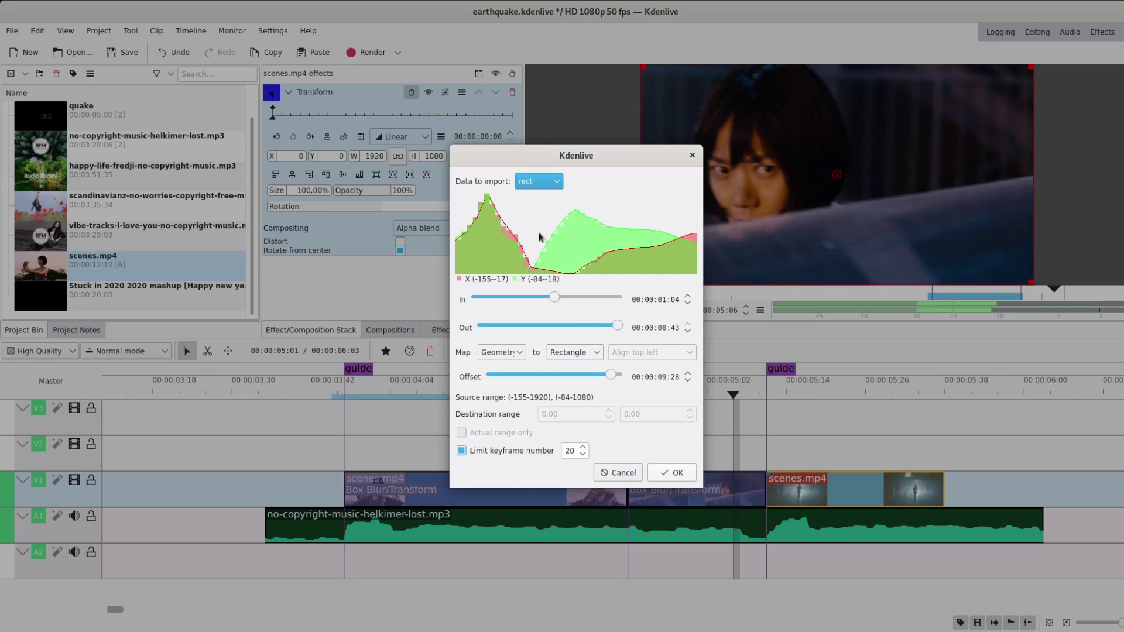
pyautogui.moveTo(667, 467); pyautogui.dragTo(774, 455)
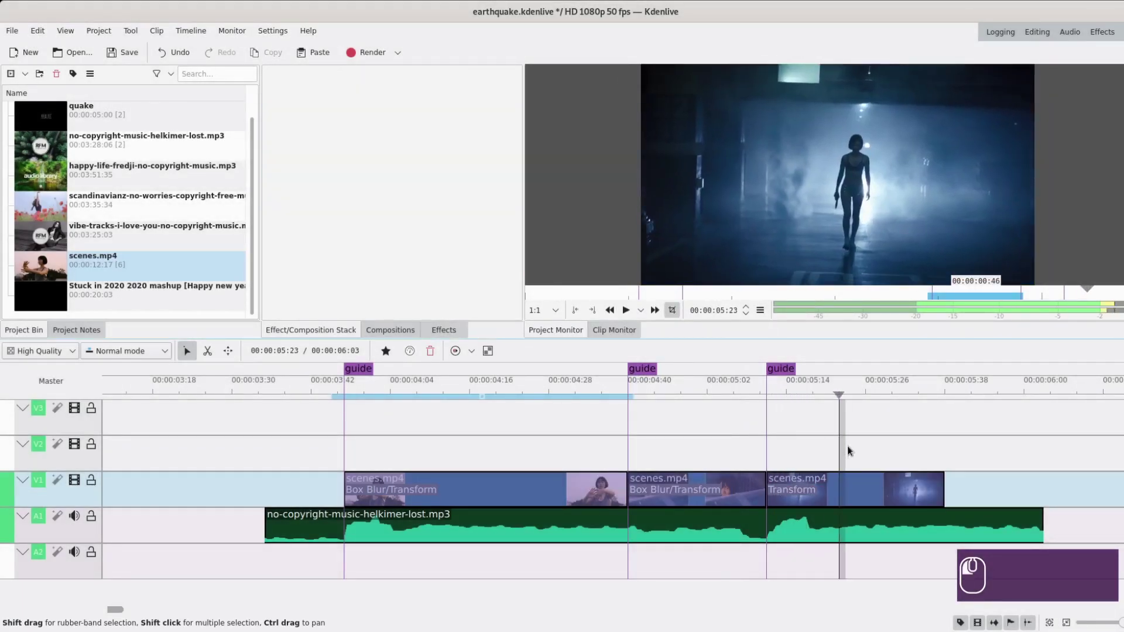
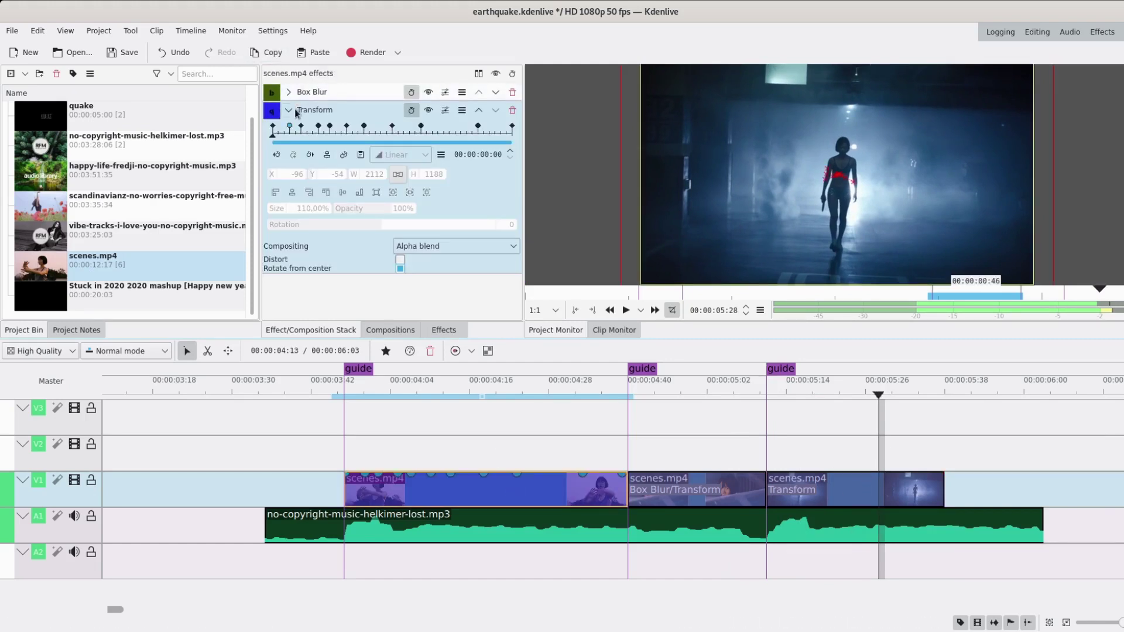
# - Drag the Box Blur effect from the Effects list onto the third scenes.mp4 clip
pyautogui.moveTo(298, 114); pyautogui.dragTo(360, 94)
pyautogui.moveTo(360, 94); pyautogui.dragTo(287, 98)
pyautogui.moveTo(289, 99); pyautogui.dragTo(449, 141)
pyautogui.moveTo(449, 141); pyautogui.dragTo(455, 166)
pyautogui.moveTo(456, 166); pyautogui.dragTo(436, 348)
pyautogui.moveTo(450, 336); pyautogui.dragTo(337, 121)
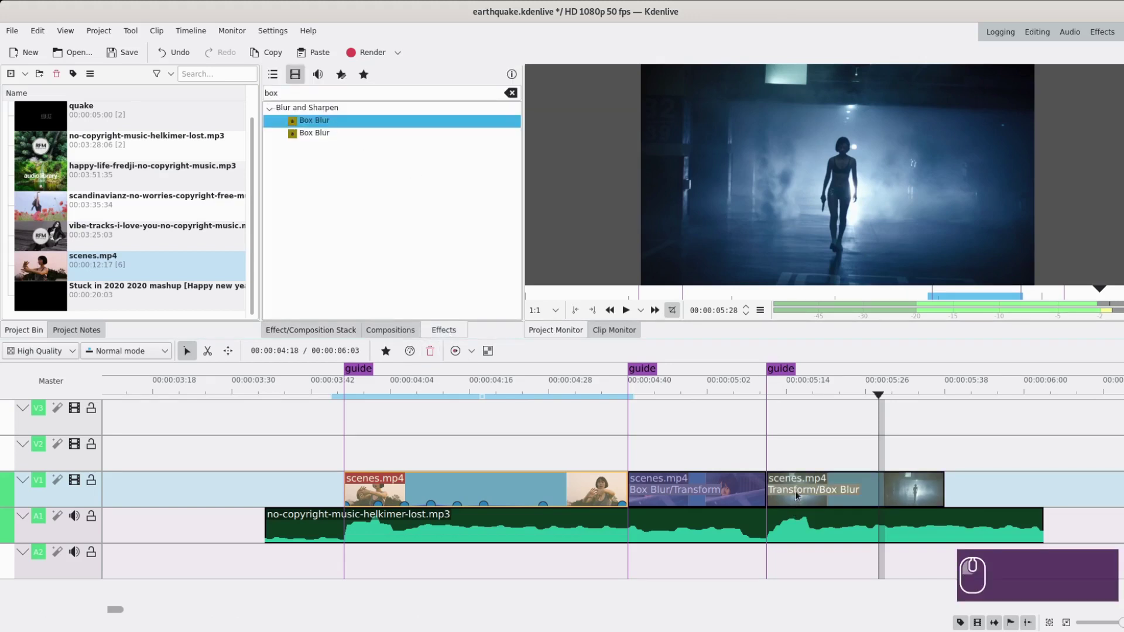
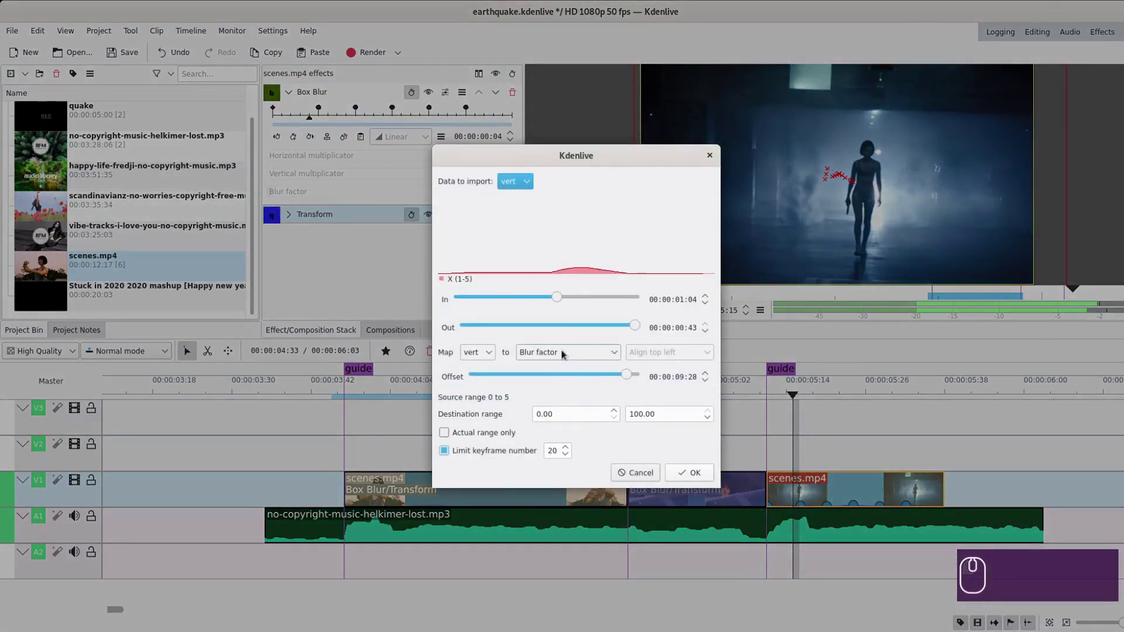
# - Import the copied keyframes into Box Blur, mapping the values to Blur factor
pyautogui.click(564, 349)
pyautogui.click(564, 395)
pyautogui.click(696, 476)
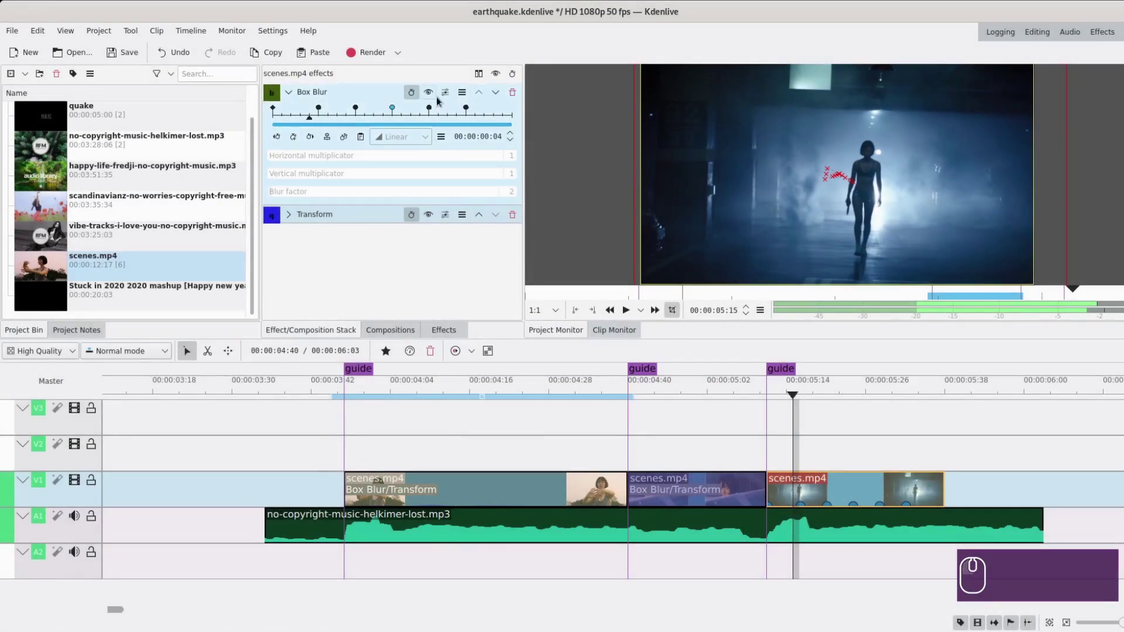
pyautogui.click(340, 436)
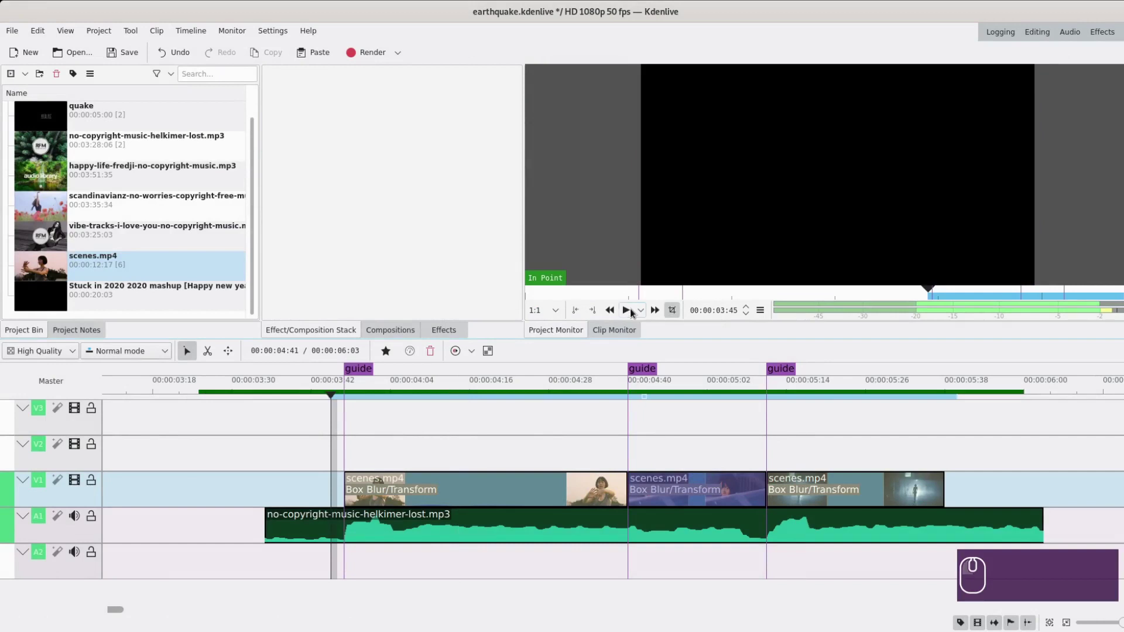
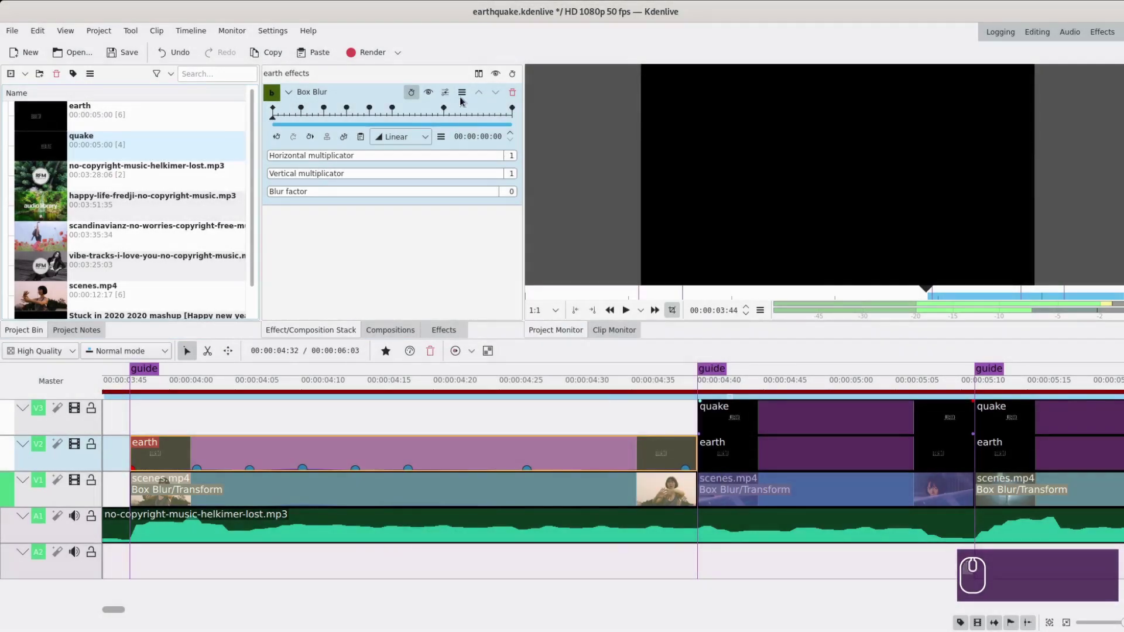
# - Import the copied blur keyframes into the earth title's Box Blur effect
pyautogui.click(464, 95)
pyautogui.moveTo(444, 143); pyautogui.dragTo(466, 174)
pyautogui.click(477, 187)
pyautogui.moveTo(548, 254); pyautogui.dragTo(632, 440)
pyautogui.click(680, 470)
# - Import the shake keyframes into the earth title's Transform effect and confirm
pyautogui.click(464, 100)
pyautogui.click(458, 140)
pyautogui.click(484, 191)
pyautogui.click(508, 188)
pyautogui.click(584, 357)
pyautogui.click(574, 382)
pyautogui.click(686, 477)
pyautogui.click(462, 498)
pyautogui.click(366, 455)
# - Copy keyframes from the scene clip's effects in the Effect Stack onto the earth title
pyautogui.moveTo(405, 191); pyautogui.dragTo(290, 215)
pyautogui.click(290, 216)
pyautogui.moveTo(456, 216); pyautogui.dragTo(347, 232)
pyautogui.moveTo(290, 220); pyautogui.dragTo(440, 262)
pyautogui.click(453, 292)
pyautogui.moveTo(421, 244); pyautogui.dragTo(445, 262)
pyautogui.moveTo(475, 298); pyautogui.dragTo(183, 430)
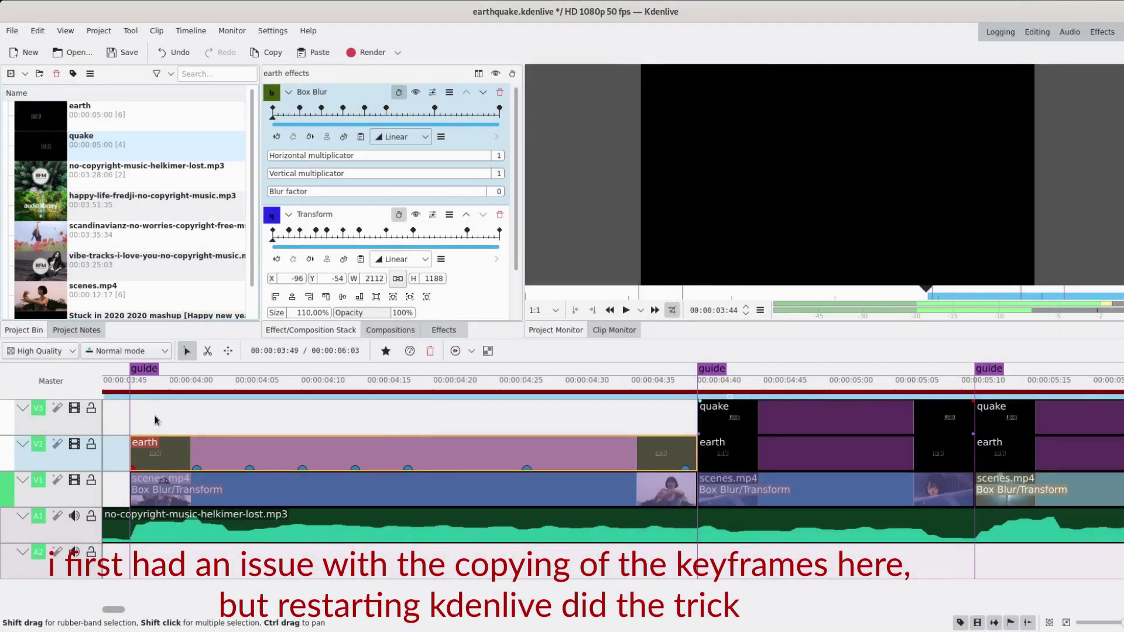
# - Zoom the timeline out to fit the sequence and play back the shaking earth title
pyautogui.moveTo(140, 423); pyautogui.dragTo(629, 319)
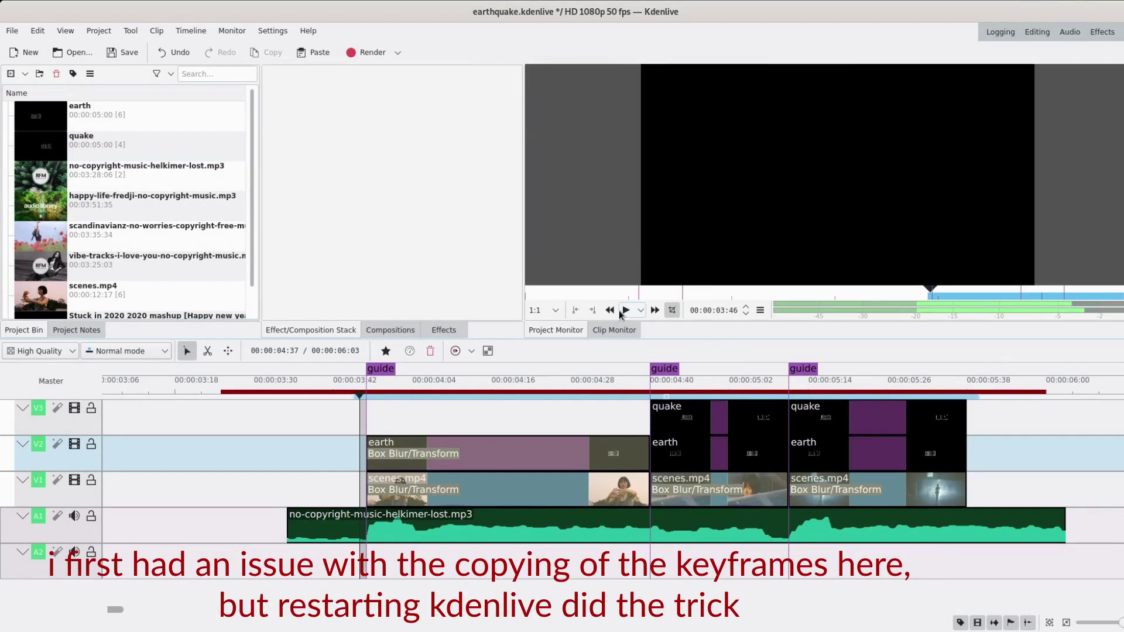
pyautogui.click(623, 316)
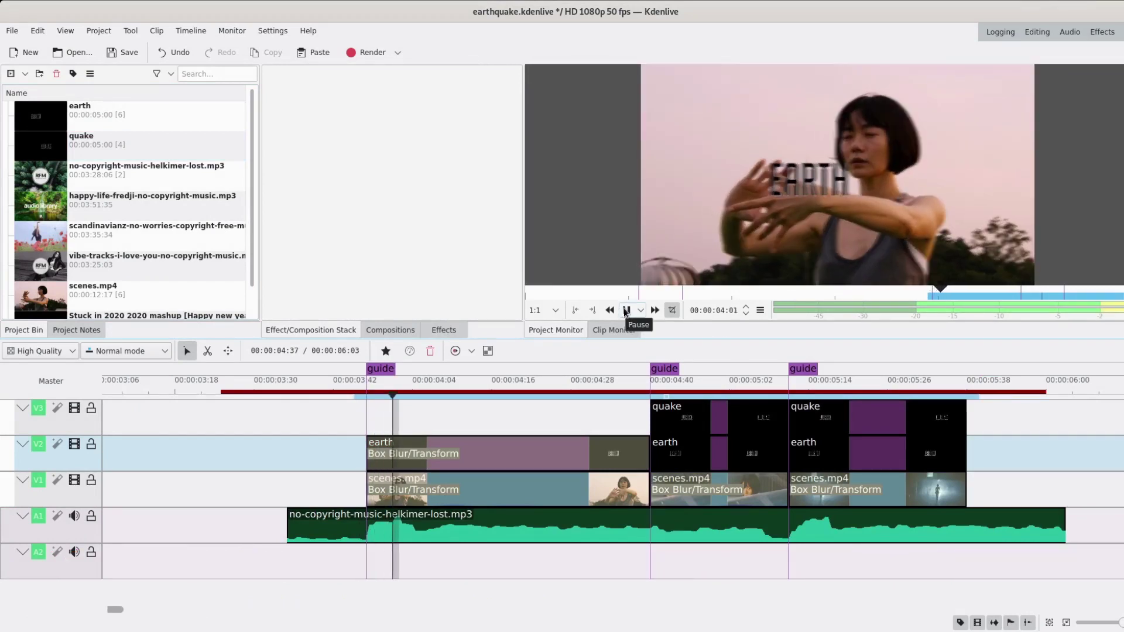